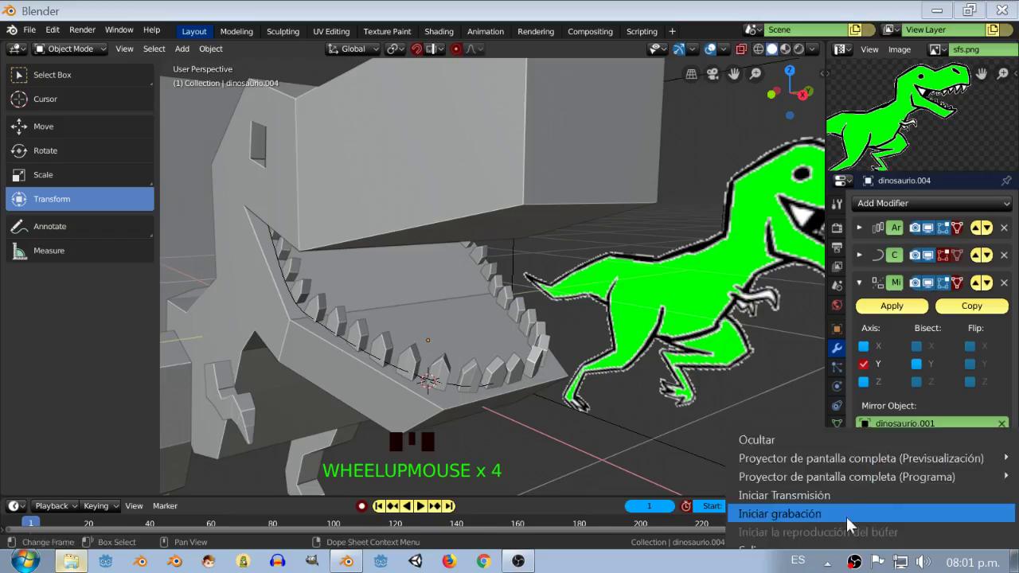
# Select the teeth row with its Bezier curve and duplicate them in place with Shift+D.
pyautogui.moveTo(504, 377); pyautogui.dragTo(516, 362)
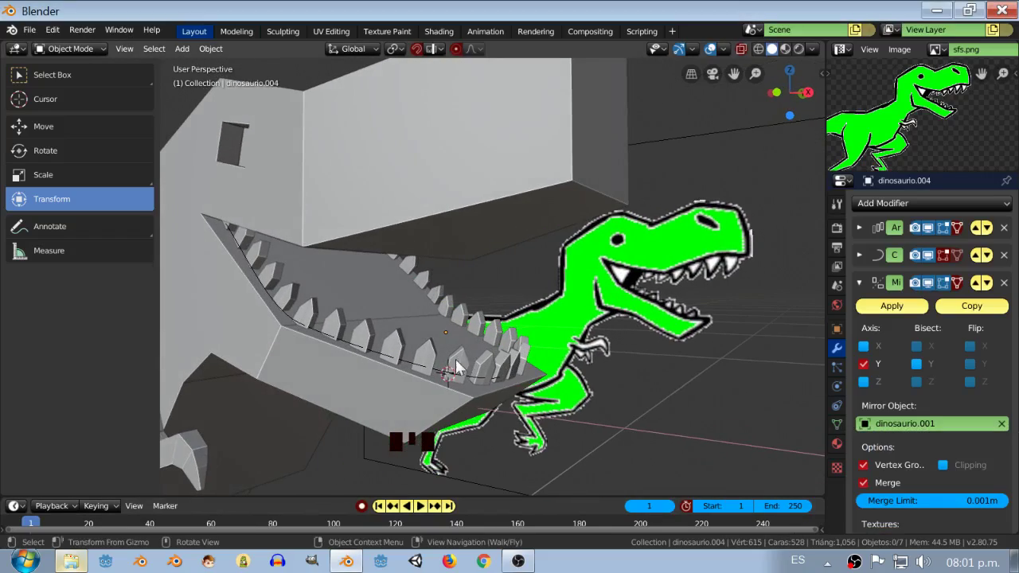
pyautogui.moveTo(366, 382); pyautogui.dragTo(407, 364)
pyautogui.click(408, 364)
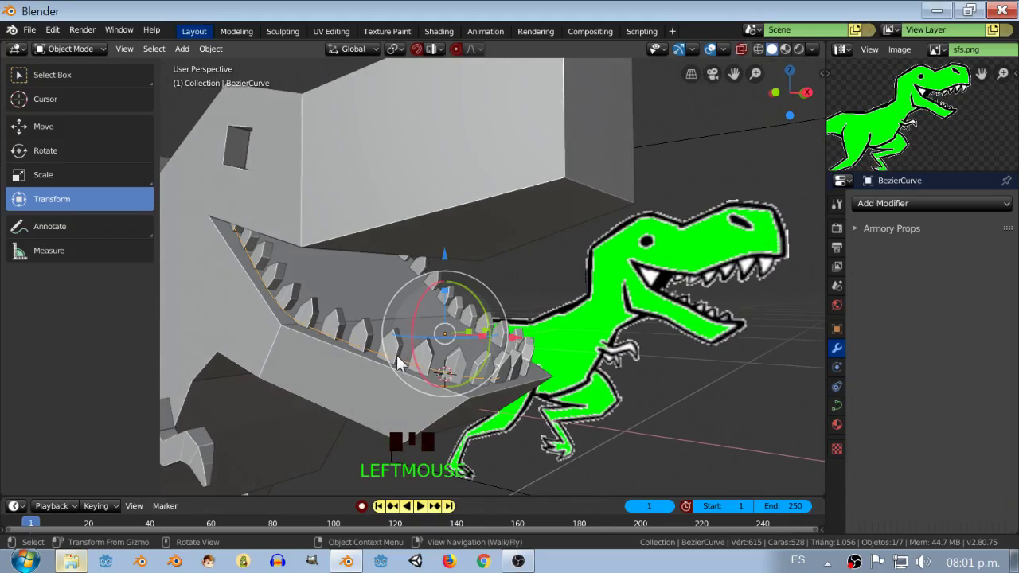
pyautogui.click(395, 349)
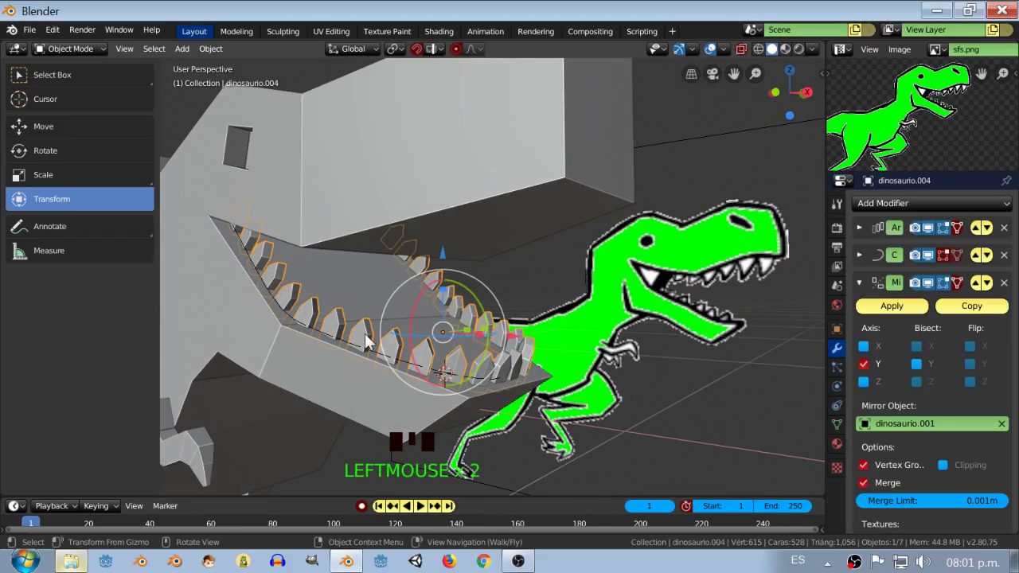
pyautogui.click(371, 358)
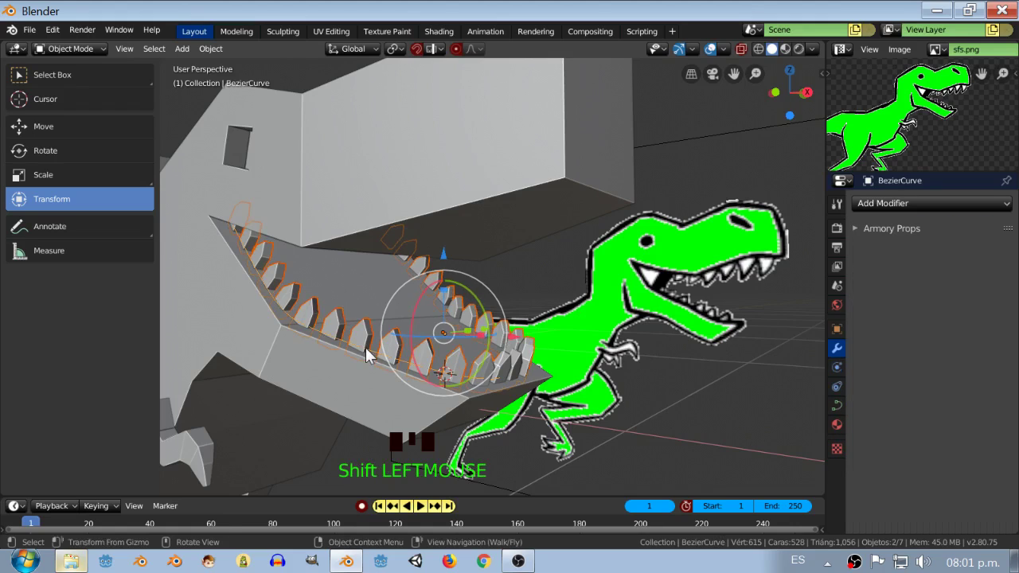
pyautogui.press('shift+d')
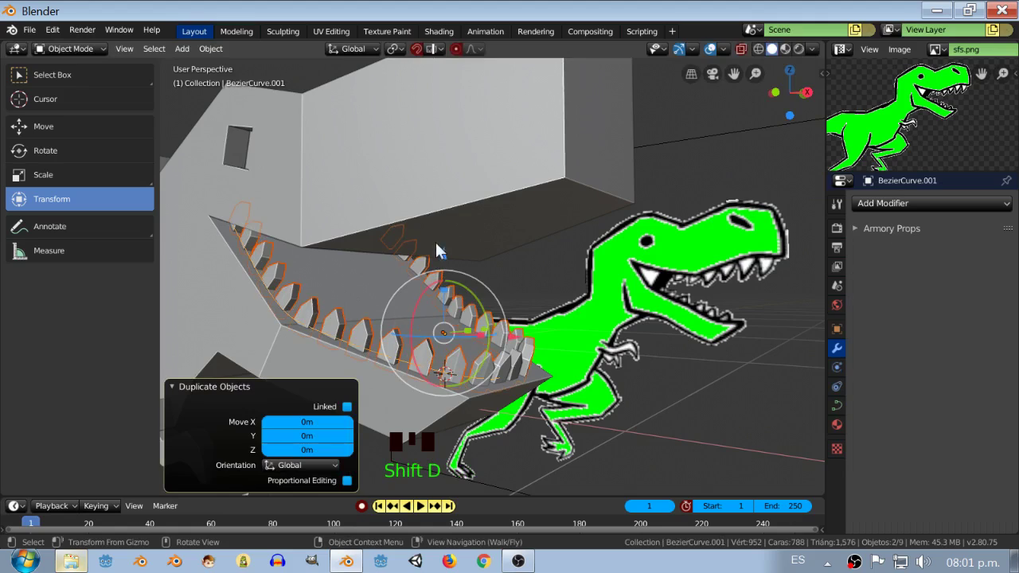
pyautogui.click(452, 251)
# Raise the duplicated teeth and curve along Z to sit above the dinosaur's head.
pyautogui.scroll(-3)
pyautogui.moveTo(461, 189); pyautogui.dragTo(473, 211)
pyautogui.scroll(-3)
pyautogui.click(437, 181)
pyautogui.moveTo(477, 196); pyautogui.dragTo(566, 288)
# Mirror the copied teeth row on global Z and tilt it to face downward.
pyautogui.scroll(3)
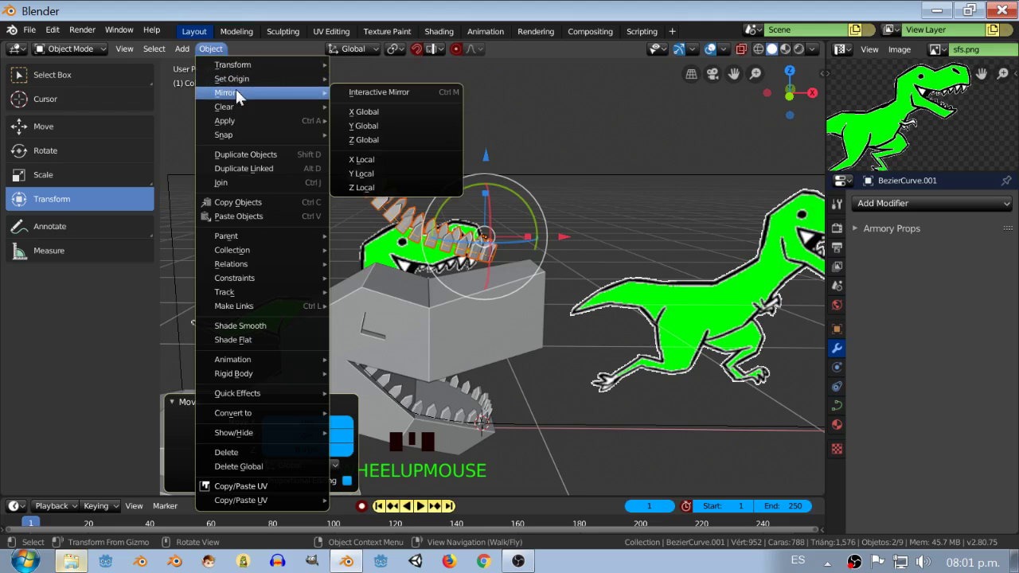
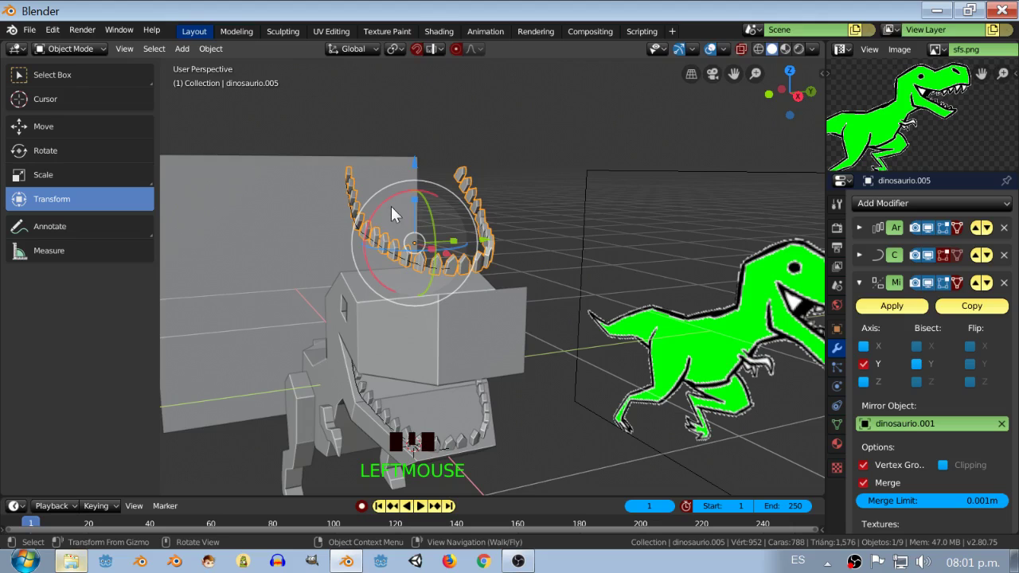
pyautogui.click(391, 209)
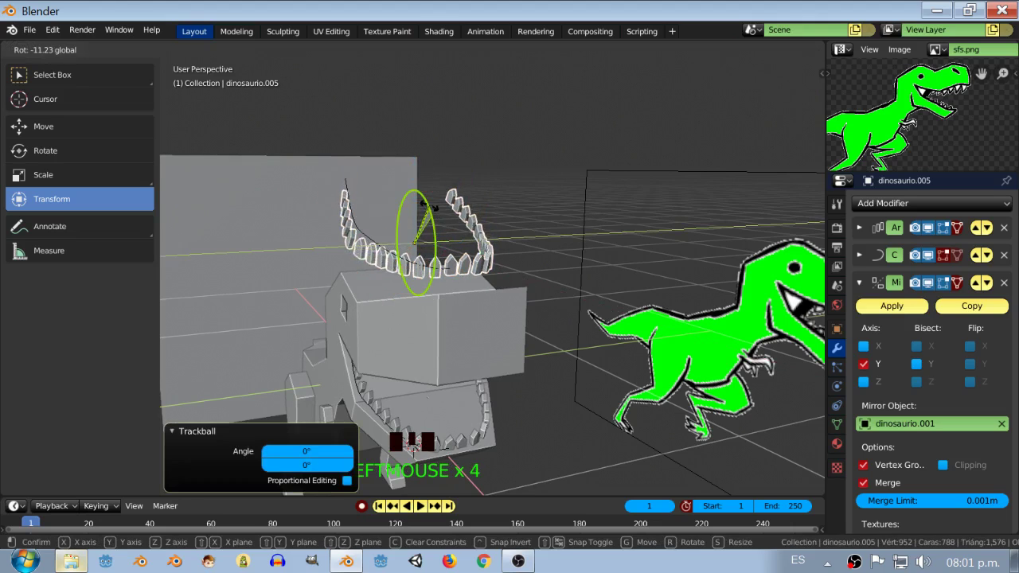
pyautogui.moveTo(463, 260); pyautogui.dragTo(502, 251)
pyautogui.scroll(3)
pyautogui.middleClick(527, 249)
pyautogui.press('KP_3')
pyautogui.press('KP_1')
pyautogui.press('a')
# Pull back to view the whole scene and select the reference-image Empty.
pyautogui.middleClick(500, 188)
pyautogui.scroll(-3)
pyautogui.moveTo(656, 303); pyautogui.dragTo(644, 309)
pyautogui.press('c')
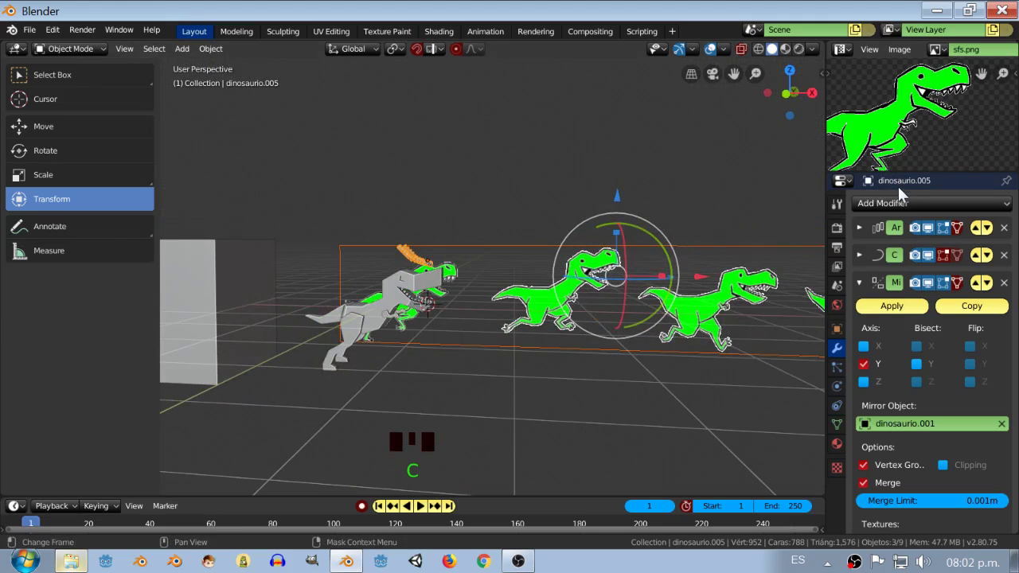
pyautogui.scroll(-3)
pyautogui.moveTo(592, 277); pyautogui.dragTo(637, 292)
pyautogui.press('a')
pyautogui.click(672, 293)
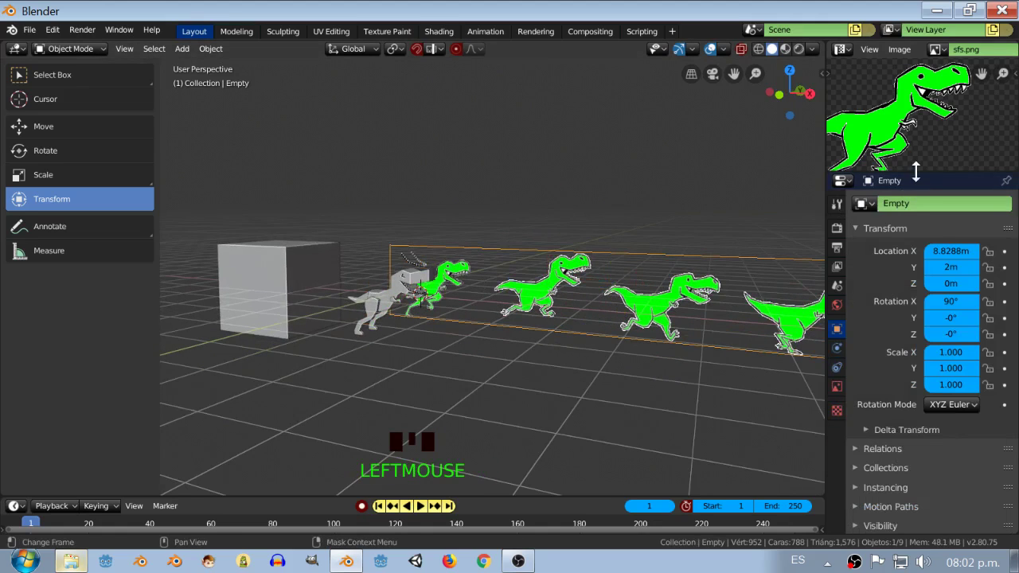
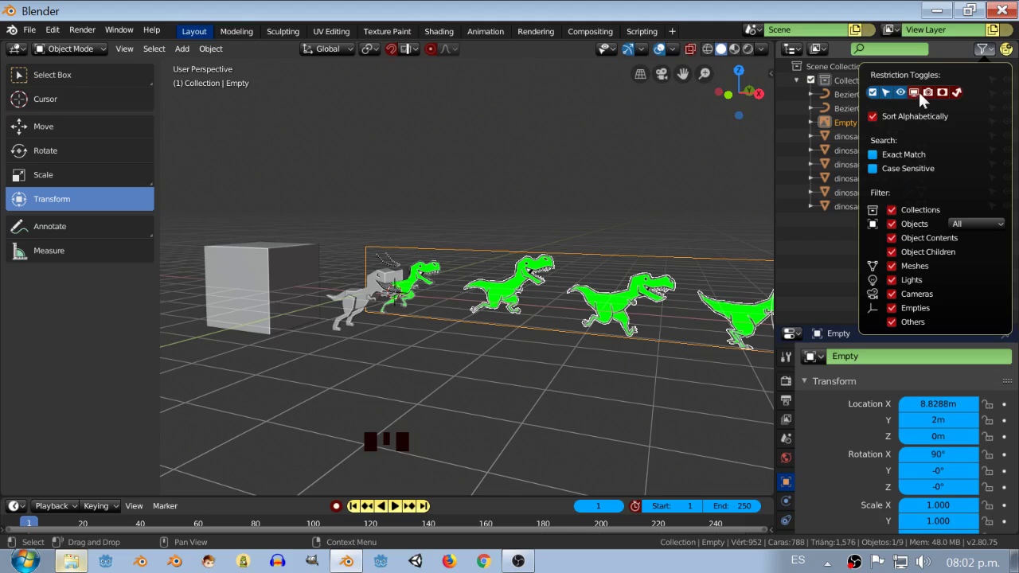
# Enable the Outliner's selectable toggle and lock selection on the reference-image Empty.
pyautogui.click(743, 253)
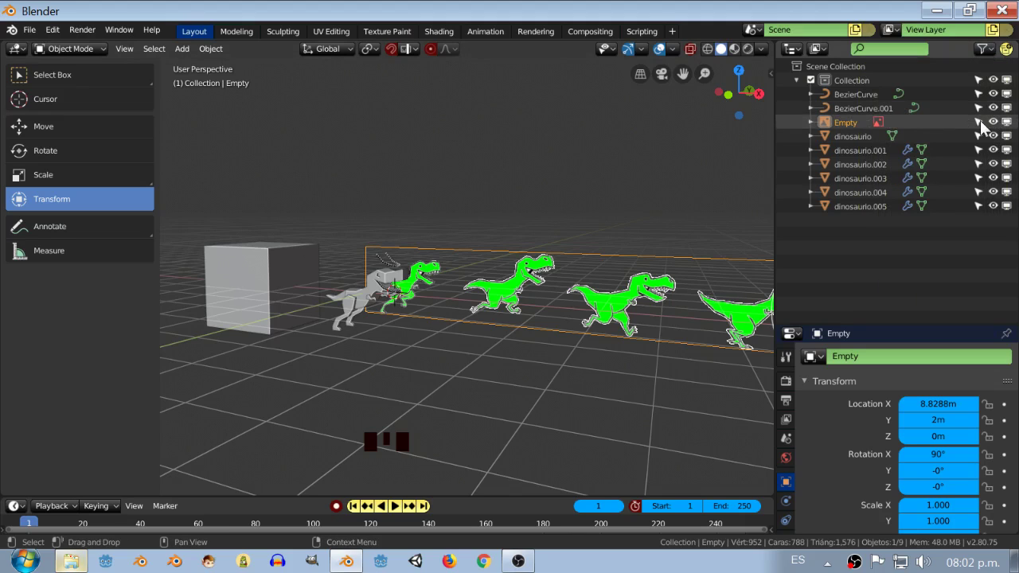
pyautogui.click(986, 125)
pyautogui.scroll(3)
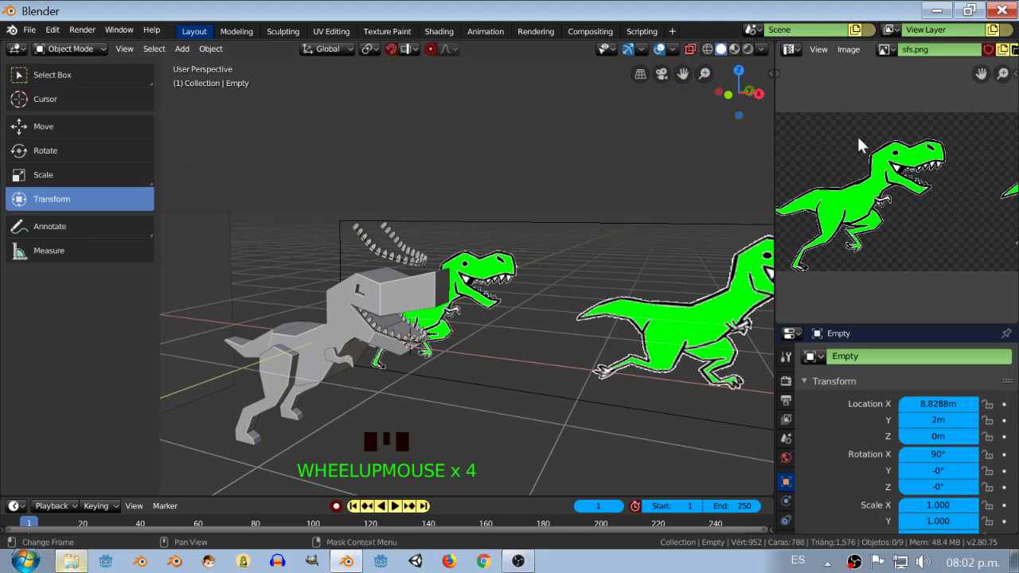
# Select the upper teeth and curve and rotate them toward the snout direction.
pyautogui.moveTo(427, 343); pyautogui.dragTo(437, 349)
pyautogui.scroll(3)
pyautogui.press('KP_1')
pyautogui.press('b')
pyautogui.moveTo(473, 274); pyautogui.dragTo(499, 223)
pyautogui.press('r')
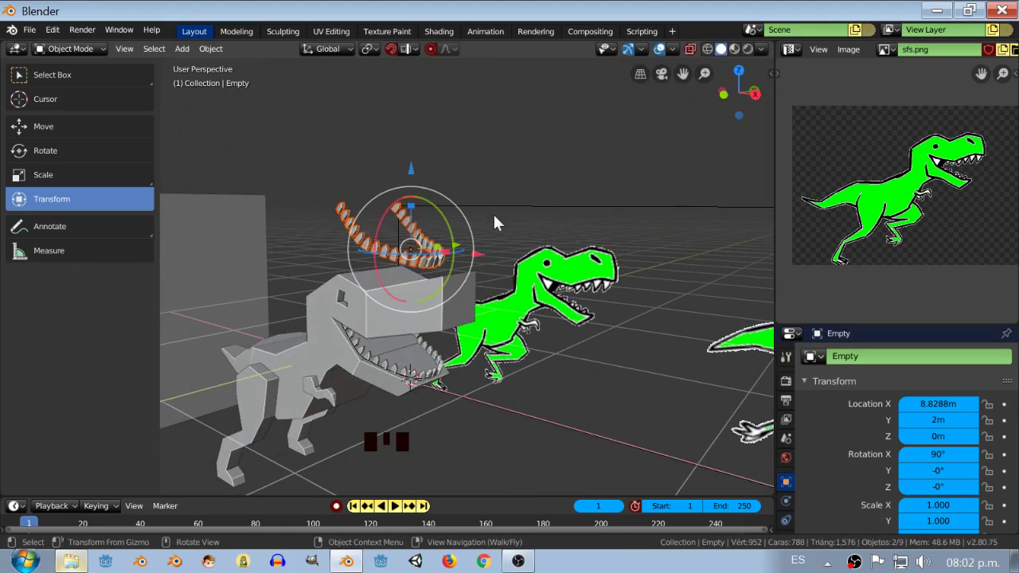
pyautogui.moveTo(496, 222); pyautogui.dragTo(364, 227)
pyautogui.click(365, 227)
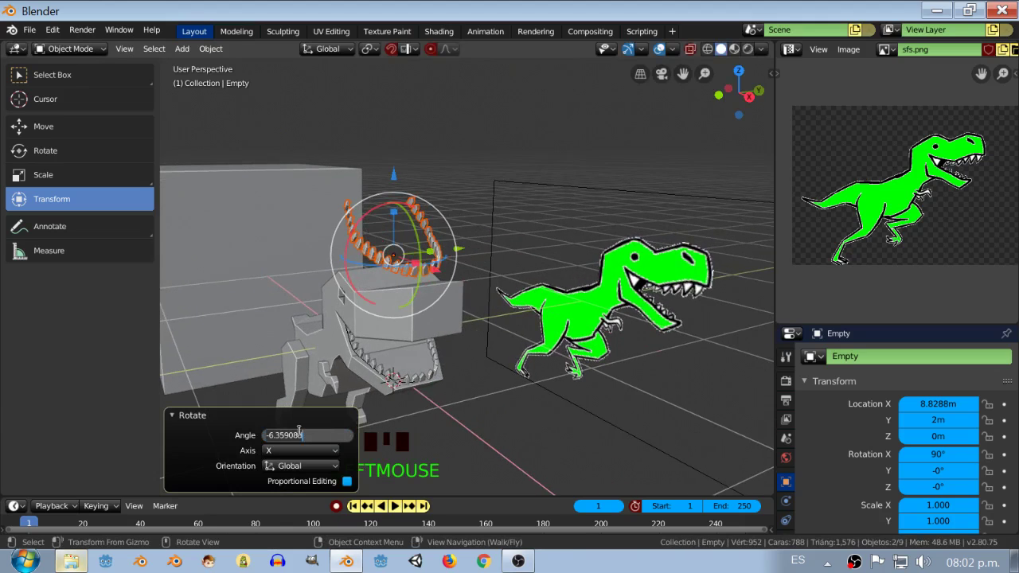
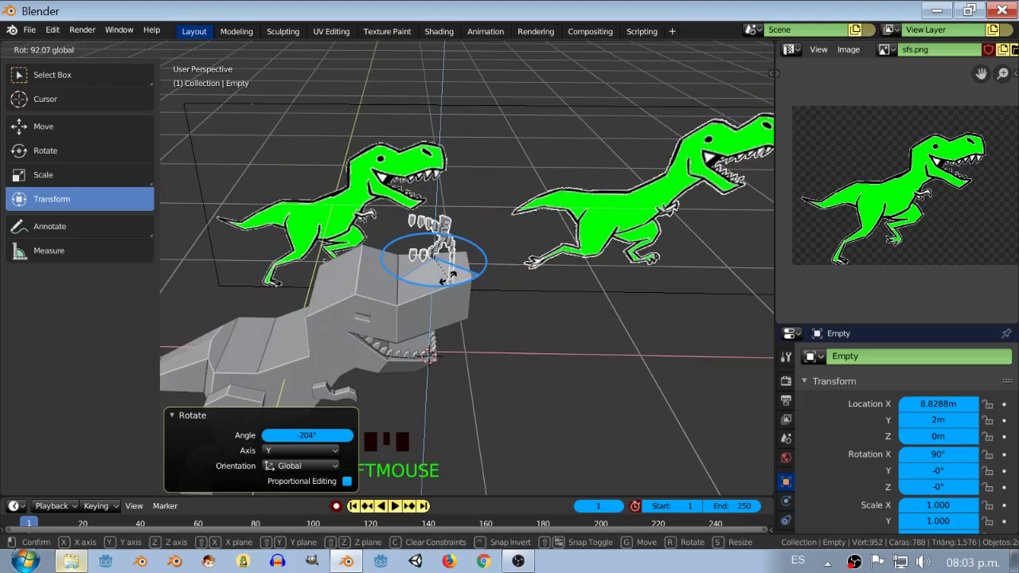
# Refine the upper teeth row's rotation from above the snout and box-select it again.
pyautogui.moveTo(431, 292); pyautogui.dragTo(457, 328)
pyautogui.scroll(3)
pyautogui.moveTo(436, 315); pyautogui.dragTo(477, 262)
pyautogui.scroll(3)
pyautogui.middleClick(471, 262)
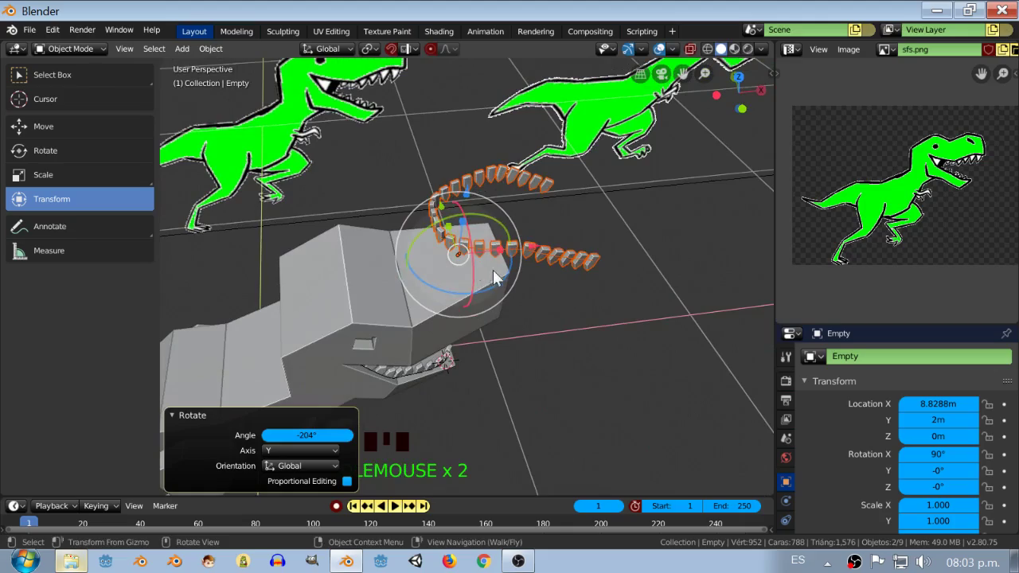
pyautogui.press('a')
pyautogui.moveTo(486, 270); pyautogui.dragTo(486, 242)
pyautogui.click(488, 242)
pyautogui.moveTo(488, 252); pyautogui.dragTo(558, 255)
pyautogui.press('b')
pyautogui.moveTo(417, 196); pyautogui.dragTo(662, 362)
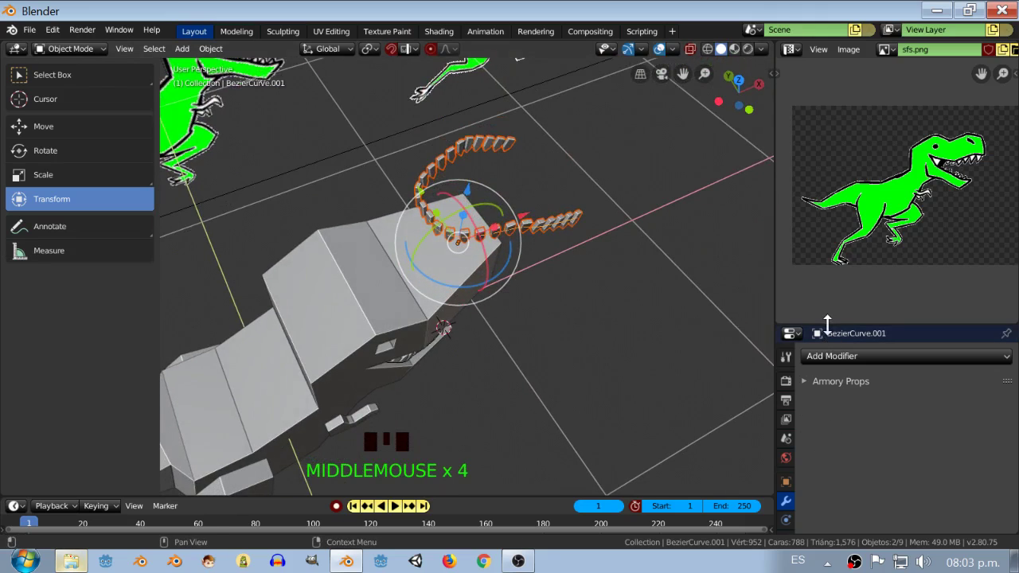
# Swing BezierCurve.001 vertically about 18° and start moving it, checking from orthographic views.
pyautogui.click(543, 216)
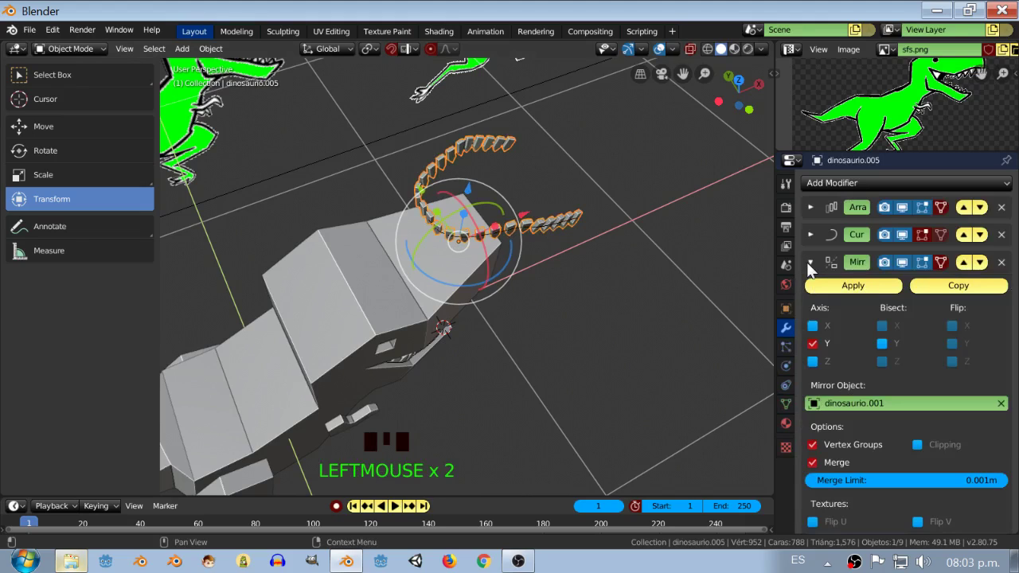
pyautogui.click(817, 349)
pyautogui.click(500, 237)
pyautogui.middleClick(562, 247)
pyautogui.press('r')
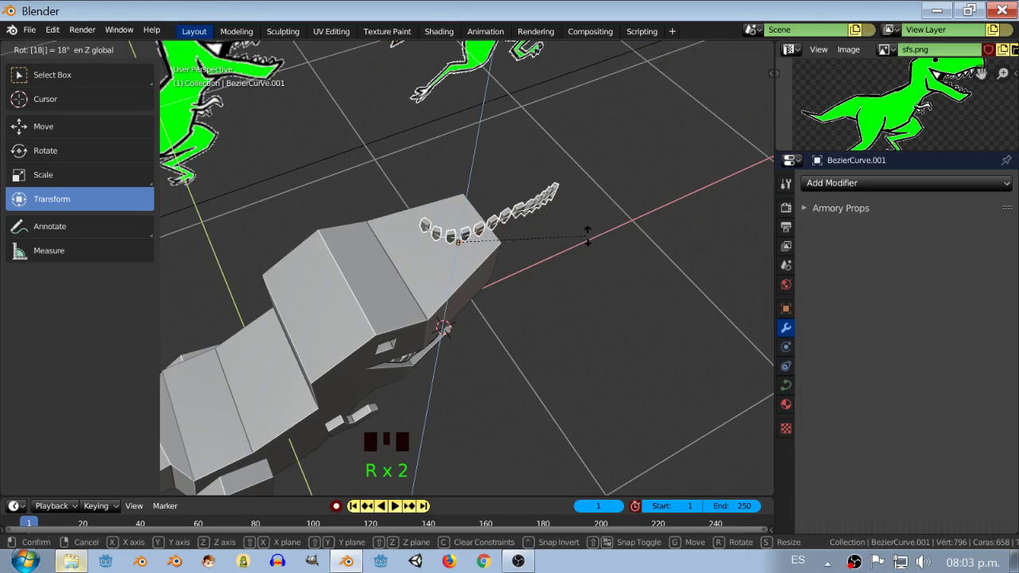
pyautogui.moveTo(590, 243); pyautogui.dragTo(430, 173)
pyautogui.press('KP_7')
pyautogui.press('g')
pyautogui.press('KP_1')
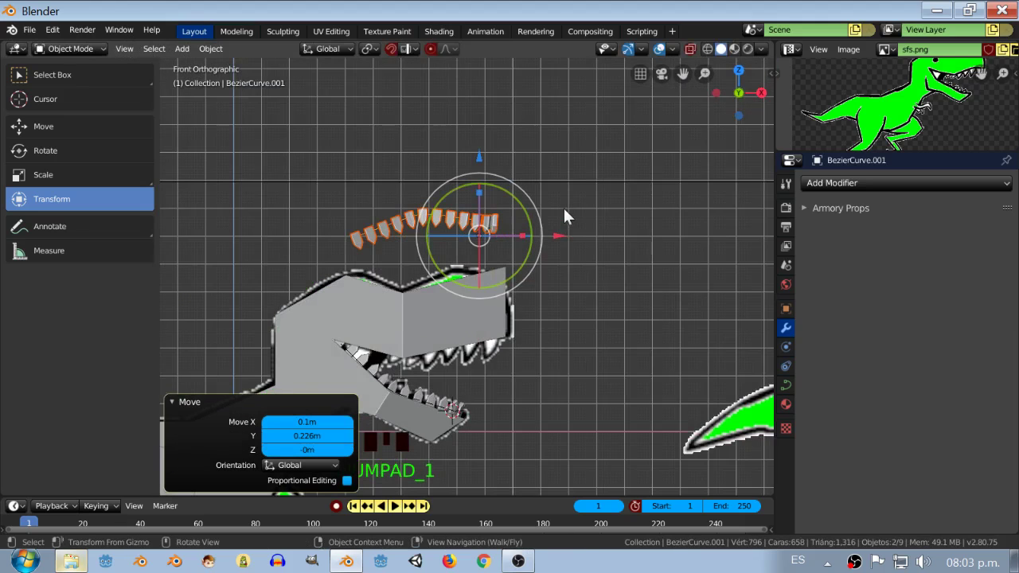
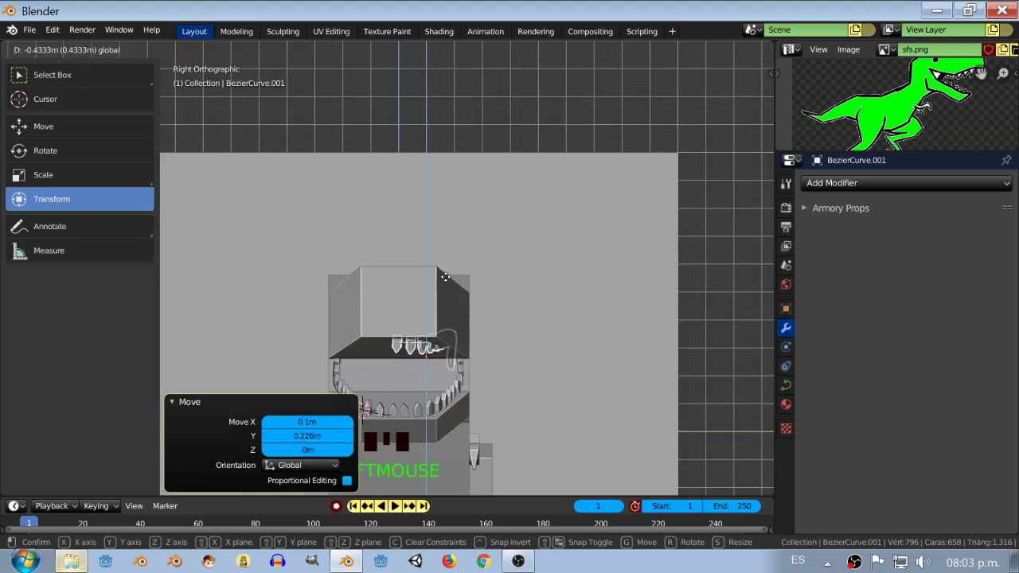
# Confirm the upper teeth curve's lowered position under the head.
pyautogui.click(520, 361)
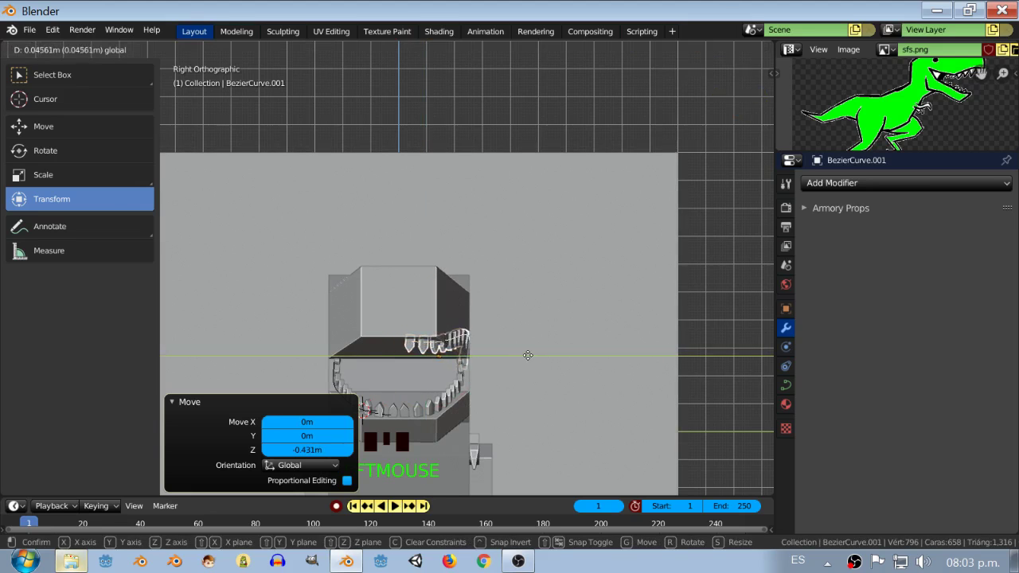
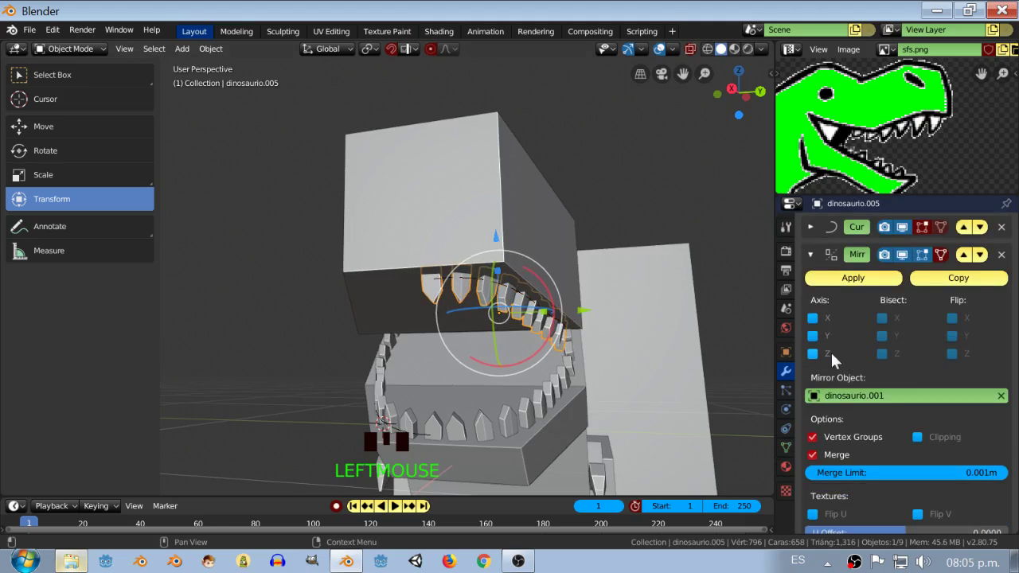
# Collapse the other modifiers and lower the upper teeth Array count to 12.
pyautogui.click(821, 357)
pyautogui.click(819, 357)
pyautogui.click(819, 345)
pyautogui.moveTo(664, 341); pyautogui.dragTo(21, 342)
pyautogui.moveTo(562, 345); pyautogui.dragTo(592, 347)
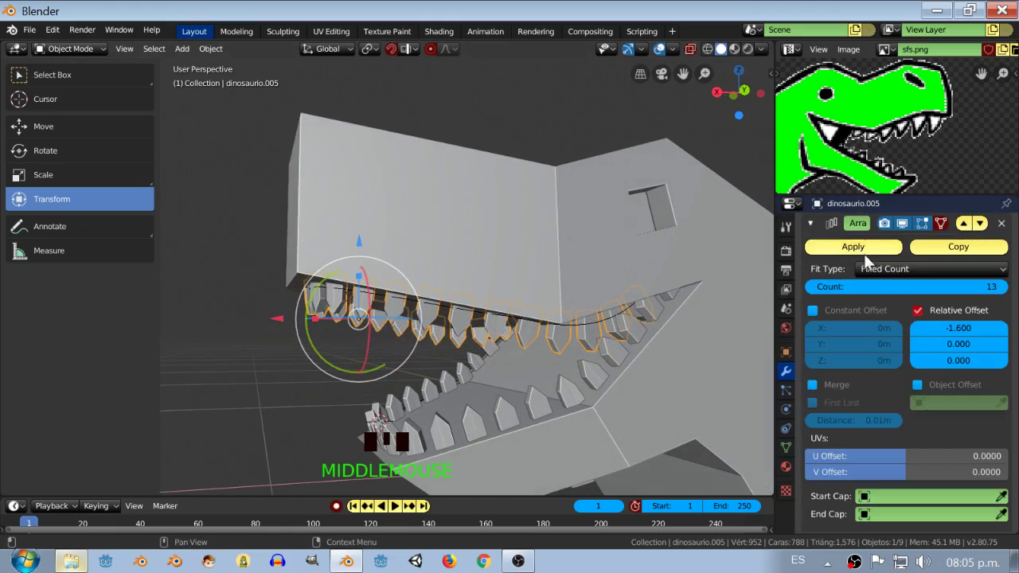
pyautogui.moveTo(813, 292); pyautogui.dragTo(573, 338)
pyautogui.moveTo(573, 337); pyautogui.dragTo(310, 288)
pyautogui.scroll(3)
pyautogui.scroll(-3)
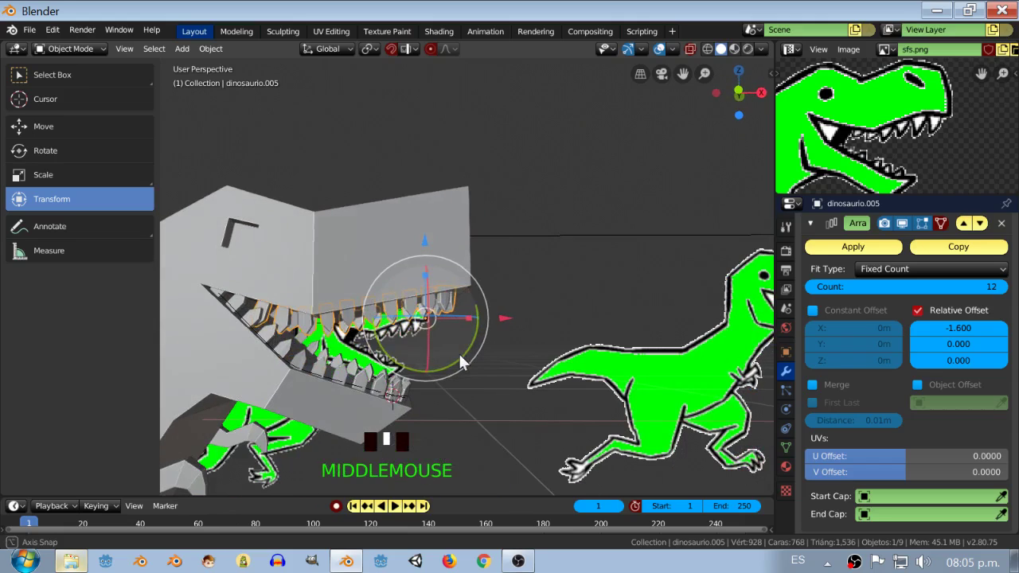
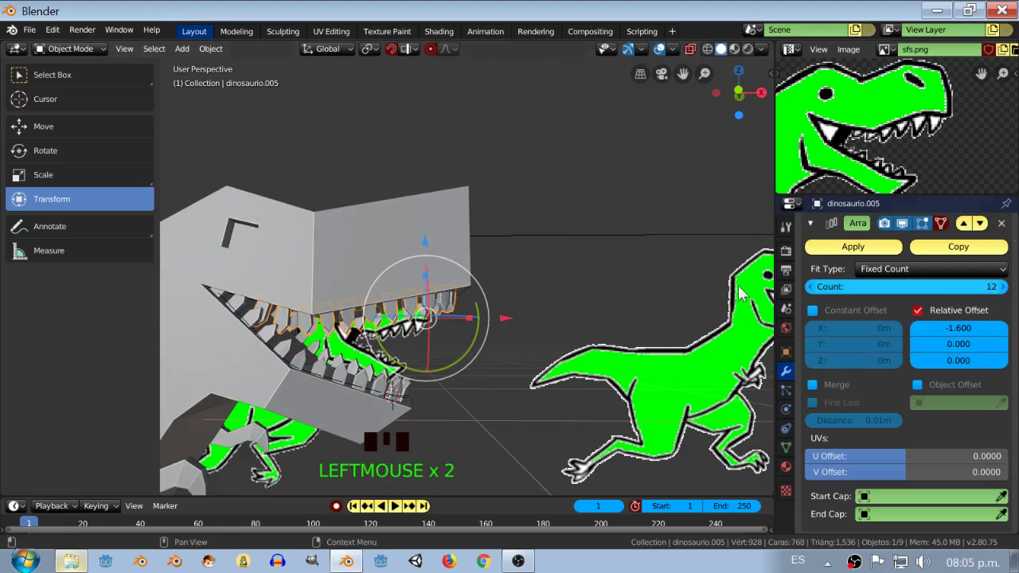
# Select the lower teeth row dinosaurio.004 and reduce its Array count to 11.
pyautogui.moveTo(340, 296); pyautogui.dragTo(564, 351)
pyautogui.click(564, 351)
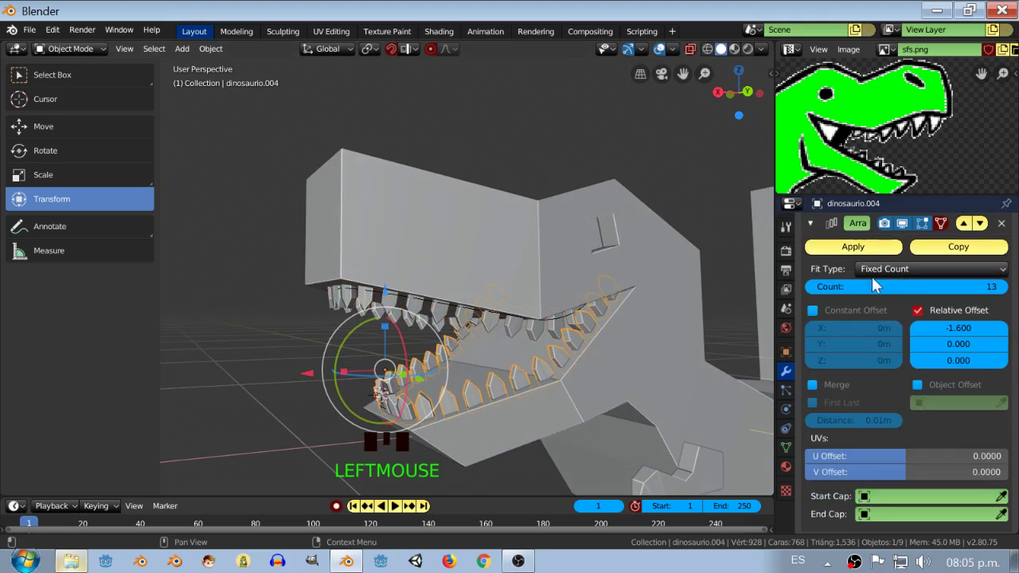
pyautogui.moveTo(814, 294); pyautogui.dragTo(510, 287)
pyautogui.moveTo(510, 287); pyautogui.dragTo(512, 325)
pyautogui.scroll(3)
pyautogui.moveTo(541, 344); pyautogui.dragTo(533, 280)
# Select the upper tooth curve inside the mouth and enter Edit Mode to move its points.
pyautogui.scroll(-3)
pyautogui.moveTo(520, 280); pyautogui.dragTo(523, 284)
pyautogui.press('a')
pyautogui.scroll(3)
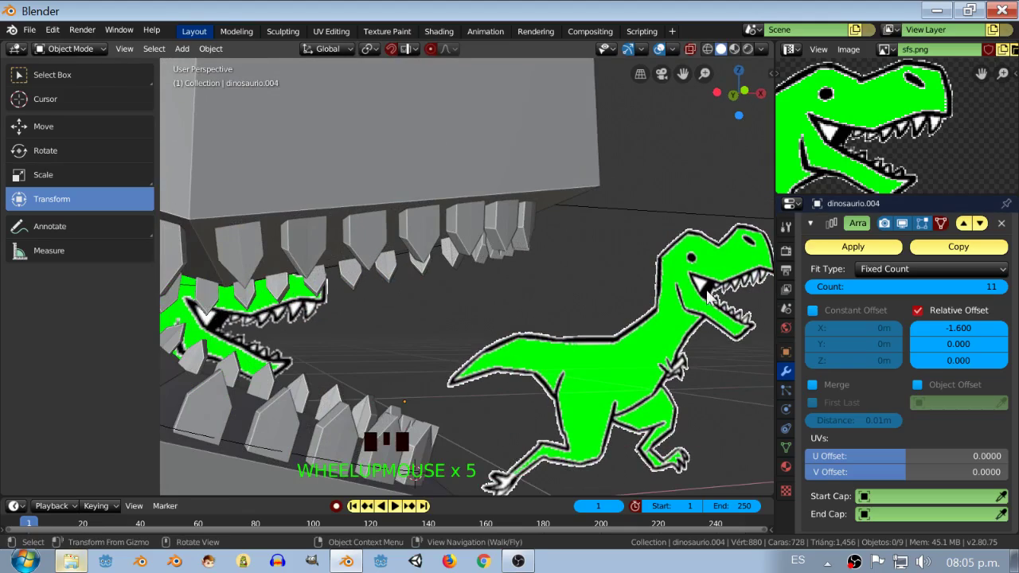
pyautogui.scroll(-3)
pyautogui.moveTo(487, 256); pyautogui.dragTo(530, 276)
pyautogui.scroll(3)
pyautogui.moveTo(518, 262); pyautogui.dragTo(578, 252)
pyautogui.click(578, 252)
pyautogui.moveTo(575, 253); pyautogui.dragTo(624, 279)
pyautogui.press('Tab')
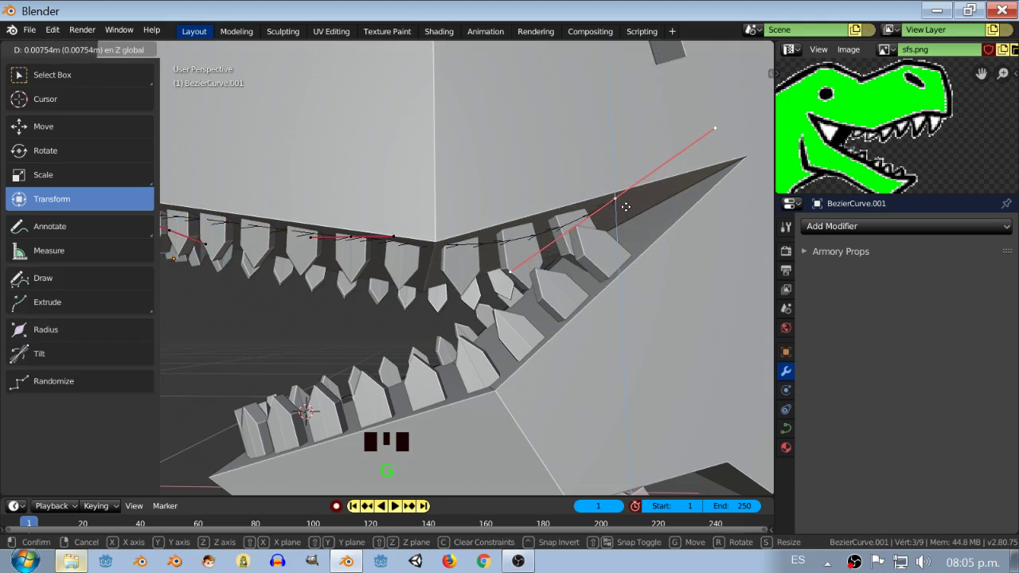
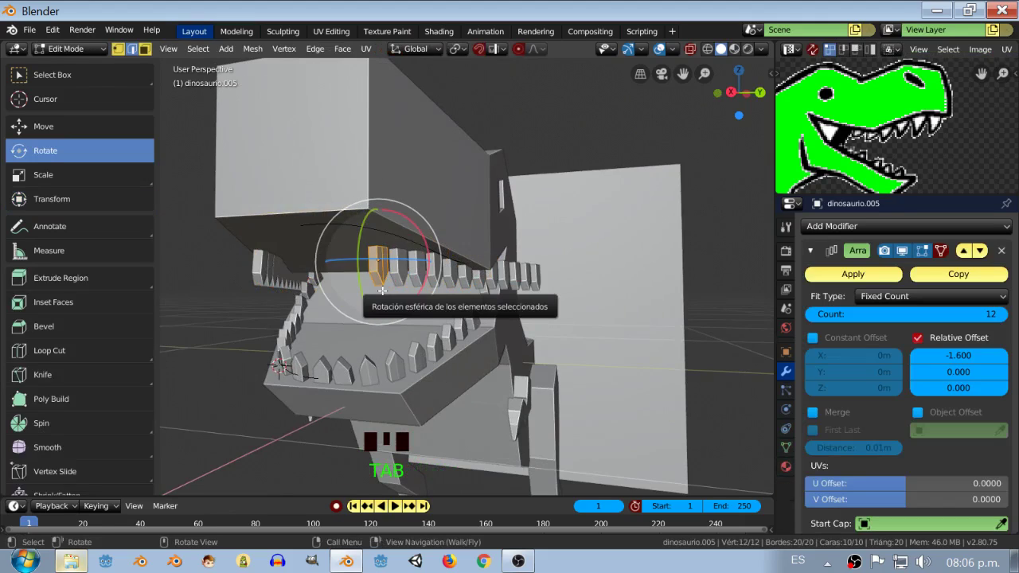
# Show the Curve modifier's deformation in Edit Mode so the teeth follow the jaw while editing.
pyautogui.click(944, 258)
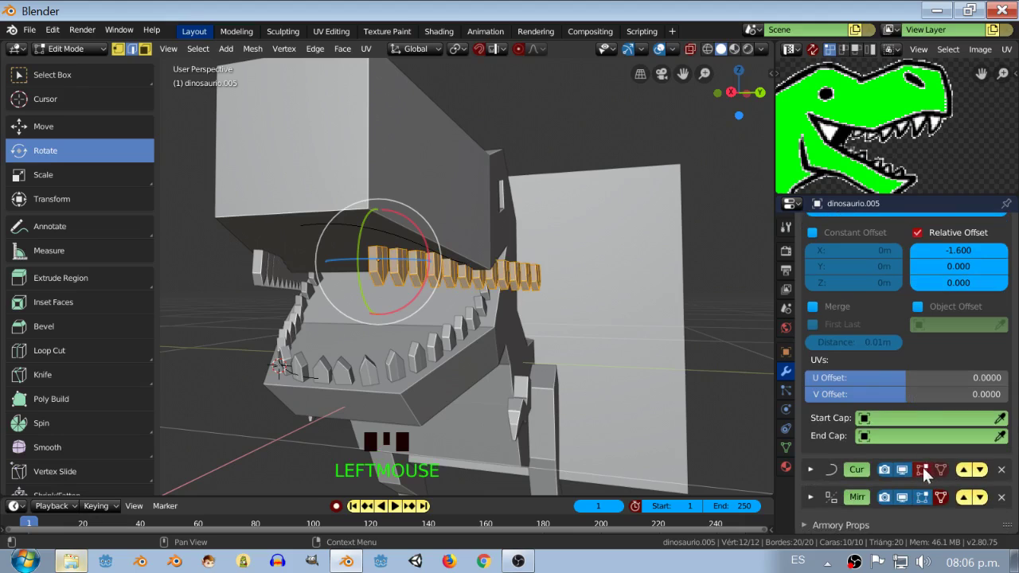
pyautogui.click(936, 475)
pyautogui.click(940, 473)
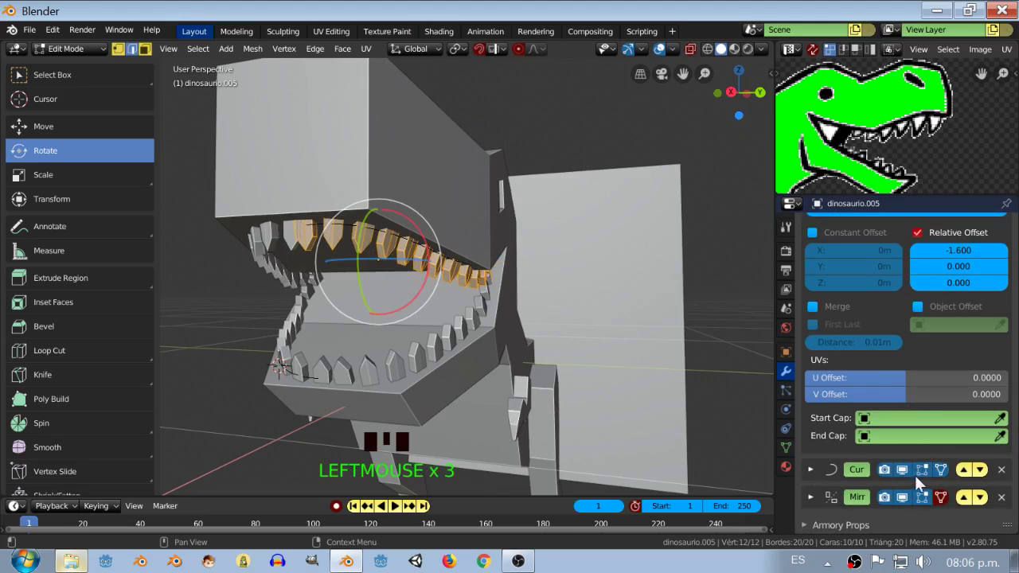
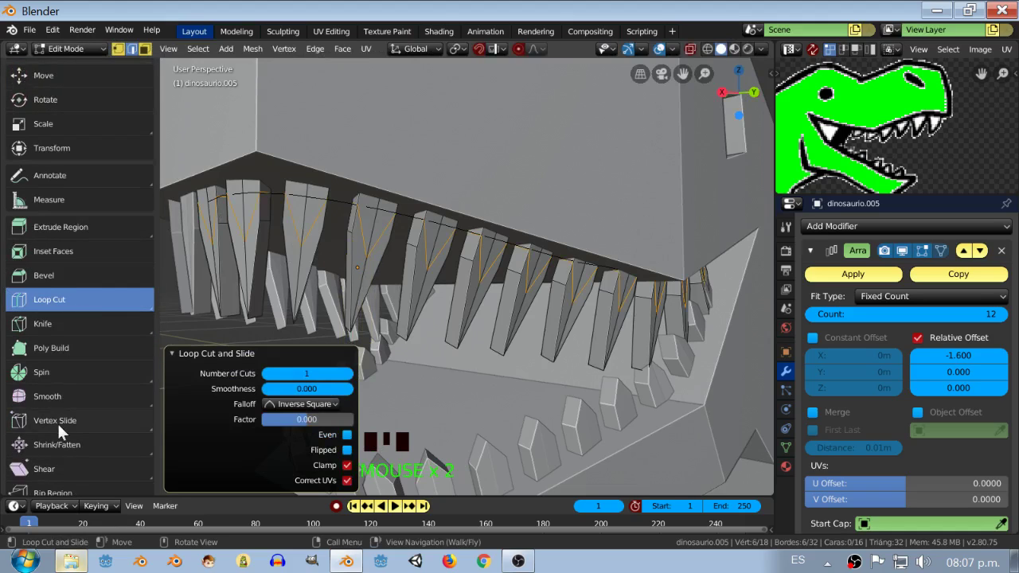
# Slide the newly cut edge loop along the fangs with Vertex Slide.
pyautogui.click(64, 430)
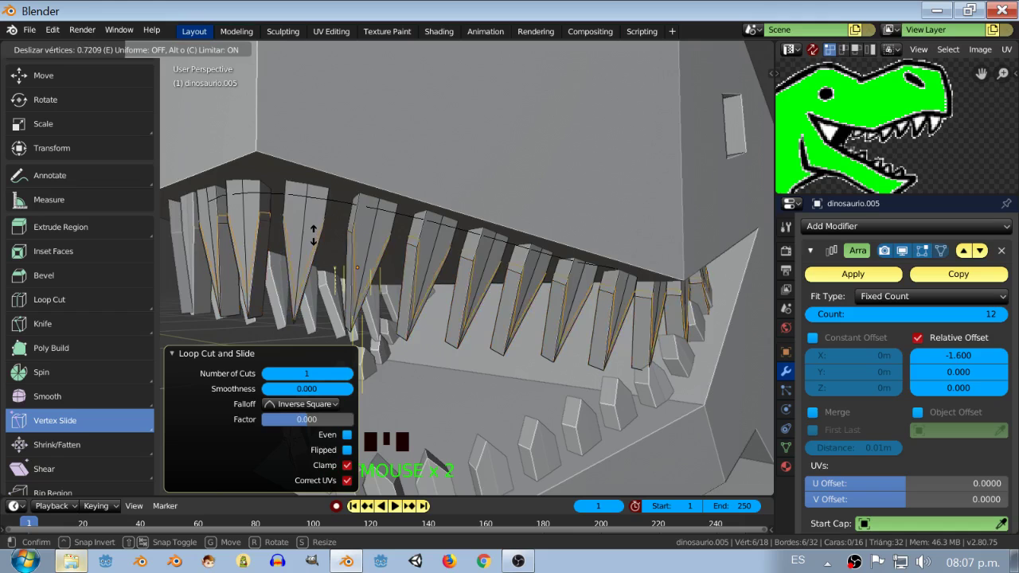
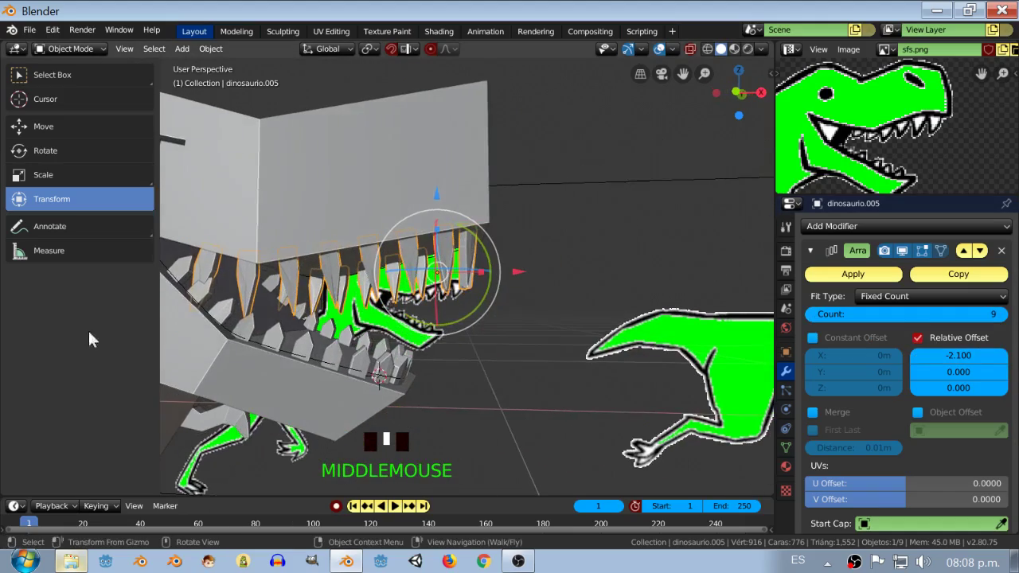
# Widen the Array offset to -2.1 and mirror the upper fangs across the Y axis.
pyautogui.scroll(-3)
pyautogui.middleClick(370, 340)
pyautogui.moveTo(476, 339); pyautogui.dragTo(383, 345)
pyautogui.press('a')
pyautogui.moveTo(479, 346); pyautogui.dragTo(642, 338)
pyautogui.scroll(-3)
pyautogui.scroll(3)
pyautogui.moveTo(477, 331); pyautogui.dragTo(492, 333)
pyautogui.press('a')
pyautogui.scroll(-3)
pyautogui.press('a')
pyautogui.moveTo(481, 337); pyautogui.dragTo(467, 347)
pyautogui.scroll(3)
pyautogui.moveTo(482, 337); pyautogui.dragTo(504, 307)
pyautogui.scroll(-3)
pyautogui.moveTo(484, 305); pyautogui.dragTo(470, 226)
pyautogui.click(471, 225)
pyautogui.moveTo(560, 264); pyautogui.dragTo(416, 273)
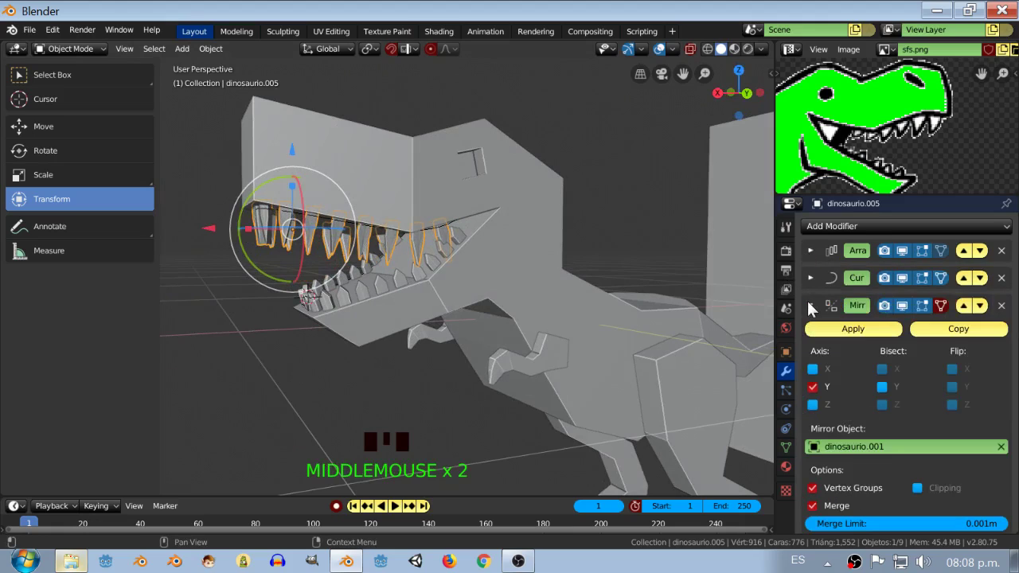
pyautogui.moveTo(844, 337); pyautogui.dragTo(636, 328)
pyautogui.press('ctrl+z')
pyautogui.moveTo(448, 295); pyautogui.dragTo(473, 295)
# Apply the Array, Curve and Mirror modifiers as real geometry, delete the leftover object and enter Edit Mode.
pyautogui.press('a')
pyautogui.moveTo(389, 284); pyautogui.dragTo(413, 260)
pyautogui.scroll(3)
pyautogui.moveTo(841, 276); pyautogui.dragTo(787, 286)
pyautogui.scroll(3)
pyautogui.moveTo(499, 285); pyautogui.dragTo(283, 183)
pyautogui.click(283, 183)
pyautogui.click(281, 190)
pyautogui.press('Delete')
pyautogui.moveTo(276, 213); pyautogui.dragTo(334, 213)
pyautogui.click(334, 213)
pyautogui.moveTo(337, 215); pyautogui.dragTo(372, 215)
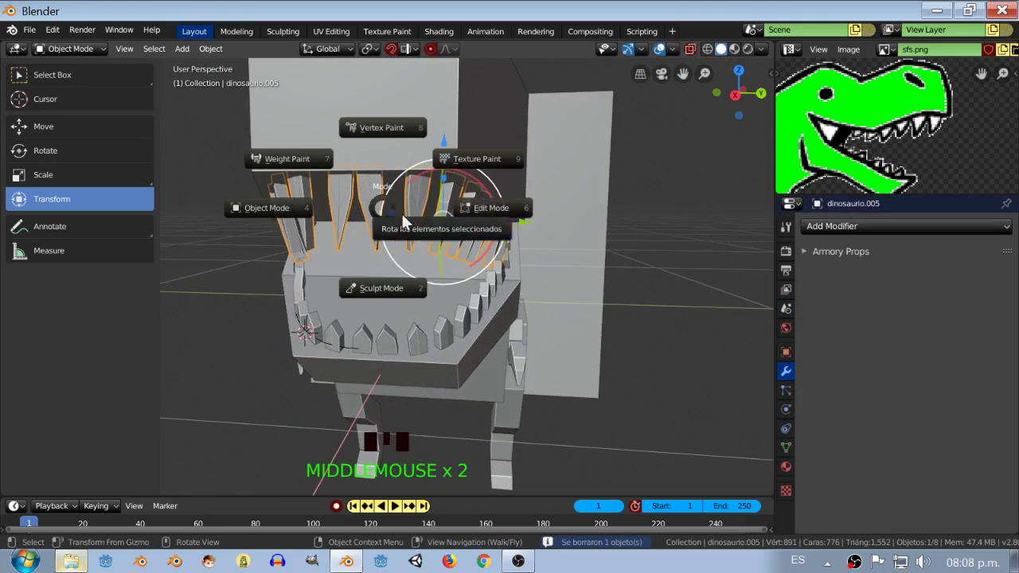
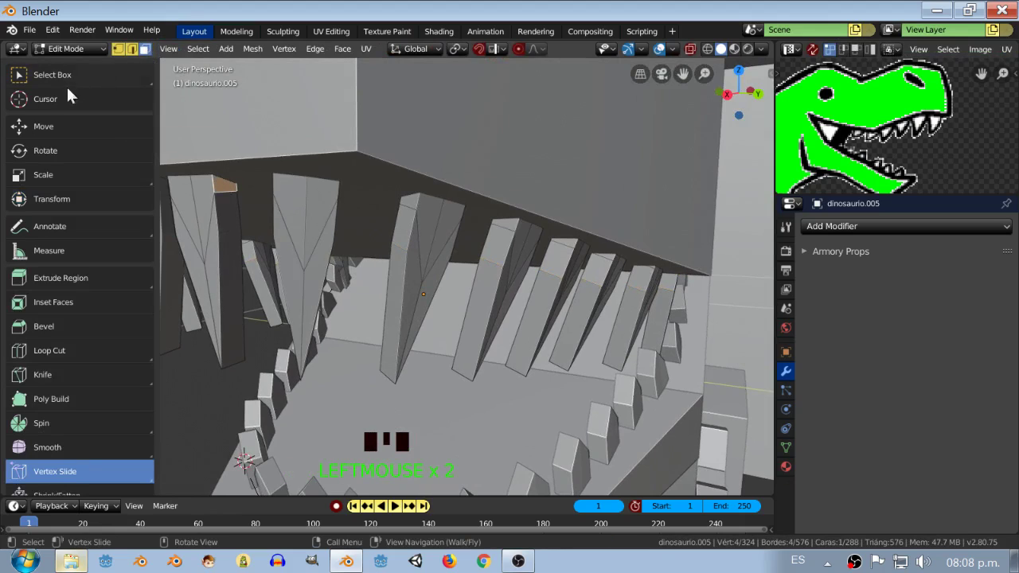
# Shift a selected upper fang's vertices so it sits neatly into the jaw.
pyautogui.moveTo(83, 134); pyautogui.dragTo(113, 148)
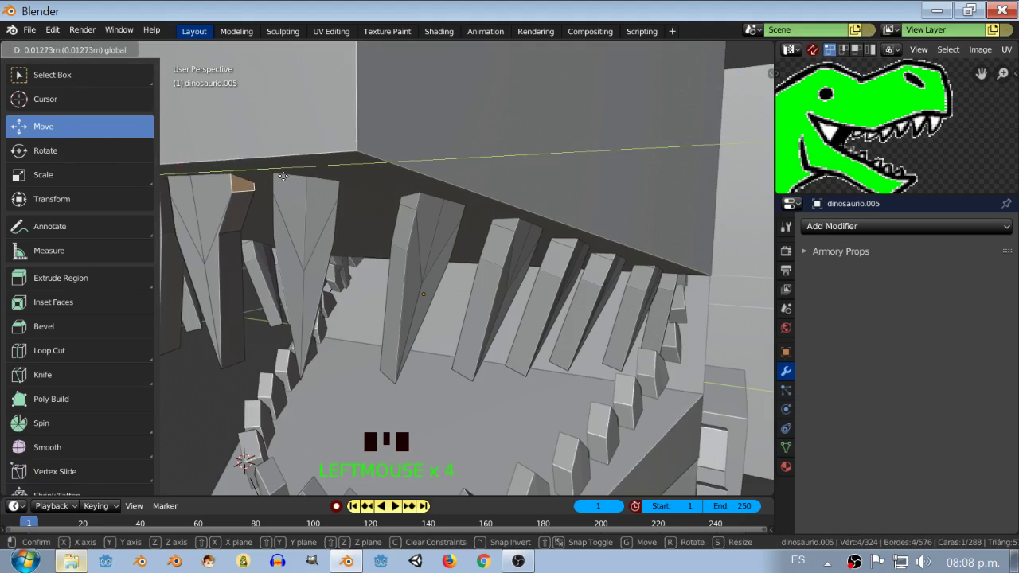
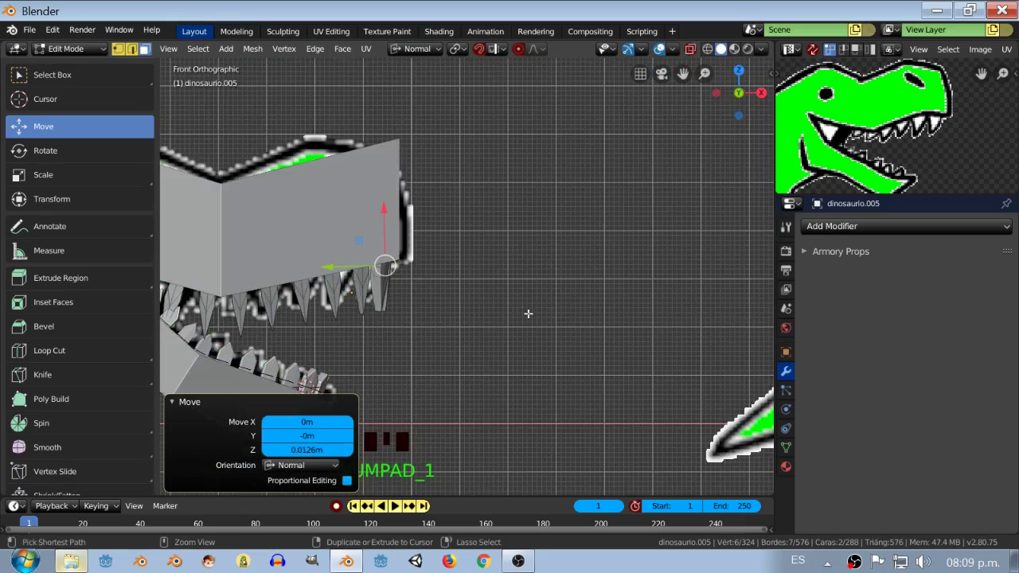
# From the side view, delete the selected left half of the baked upper teeth.
pyautogui.press('KP_3')
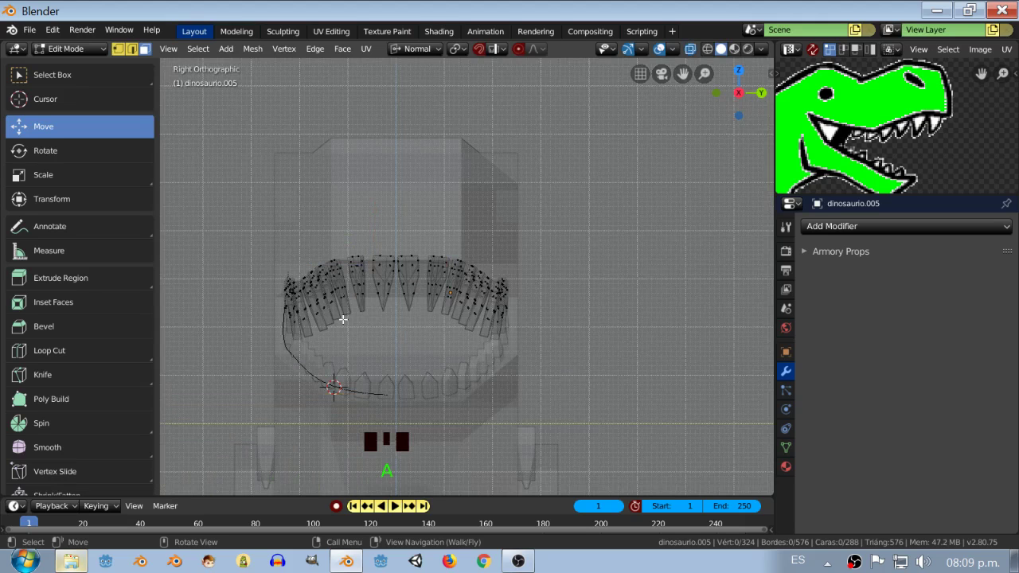
pyautogui.scroll(3)
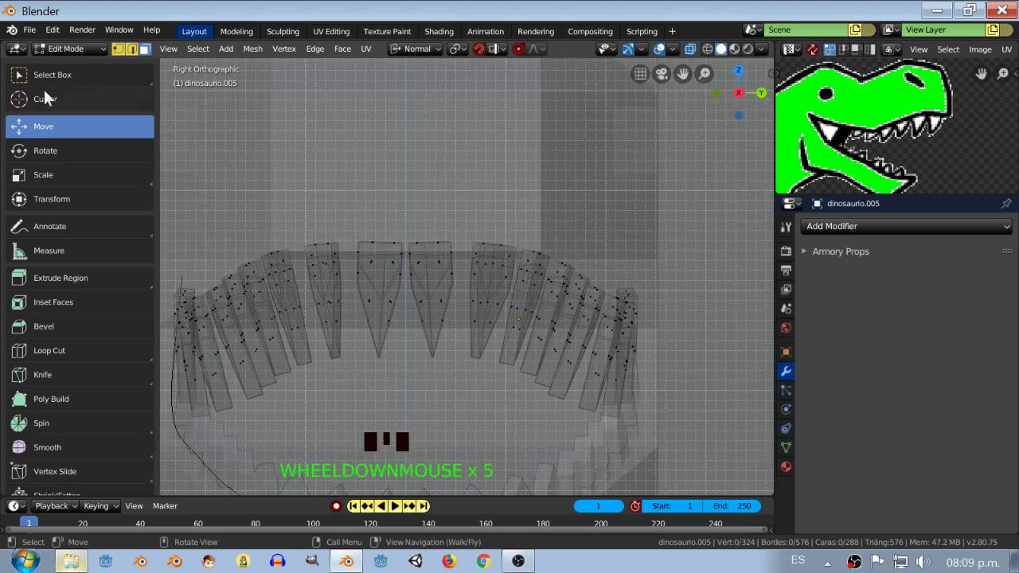
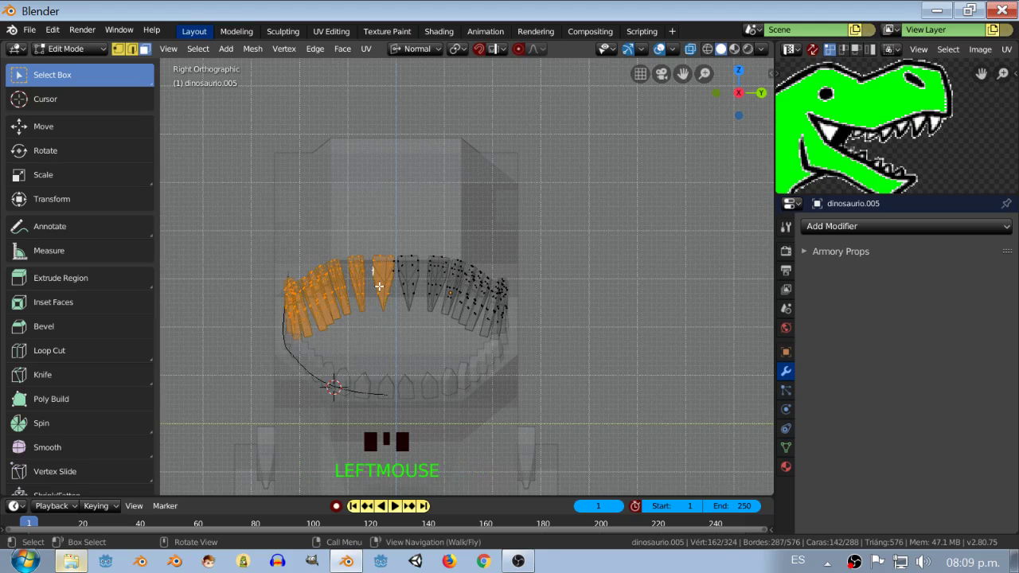
pyautogui.press('Delete')
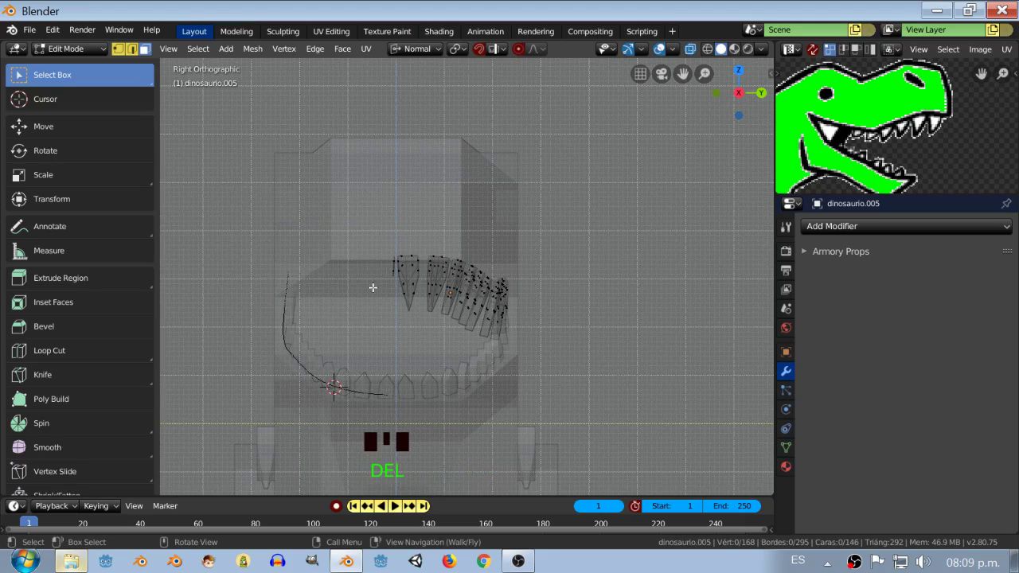
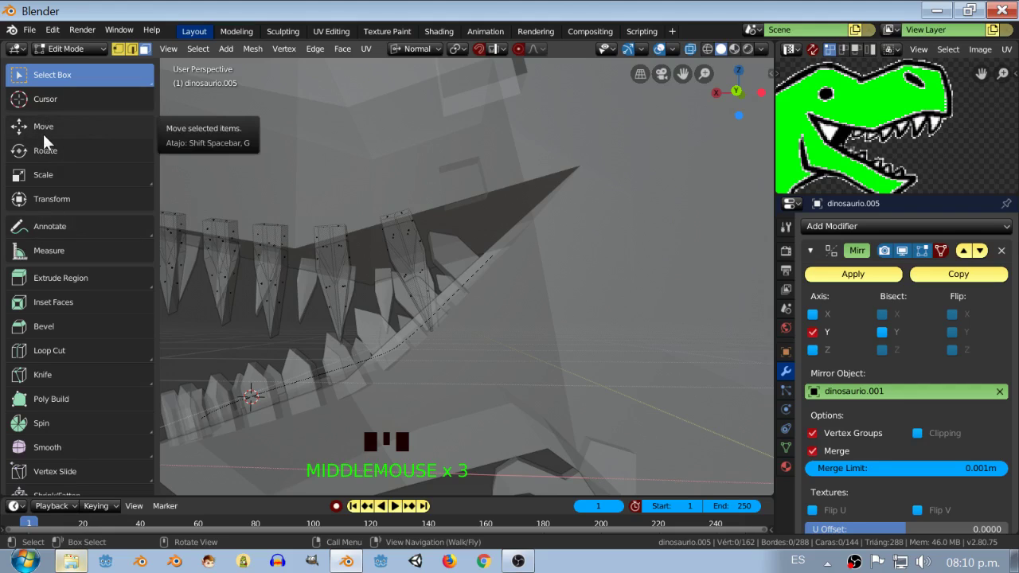
# Narrow the upper fangs toward their tips with the Move and Vertex Slide tools.
pyautogui.moveTo(49, 138); pyautogui.dragTo(125, 59)
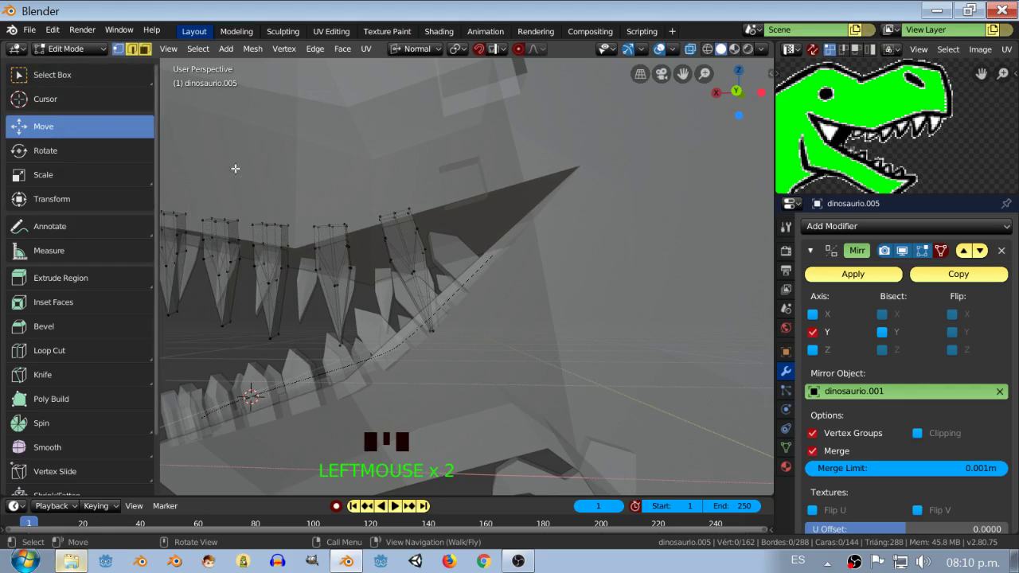
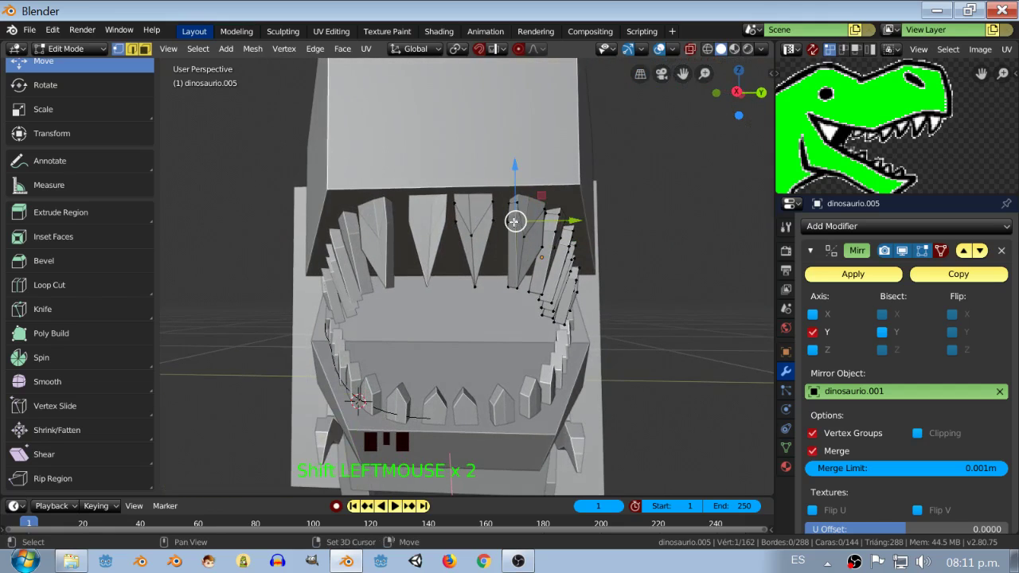
pyautogui.click(91, 411)
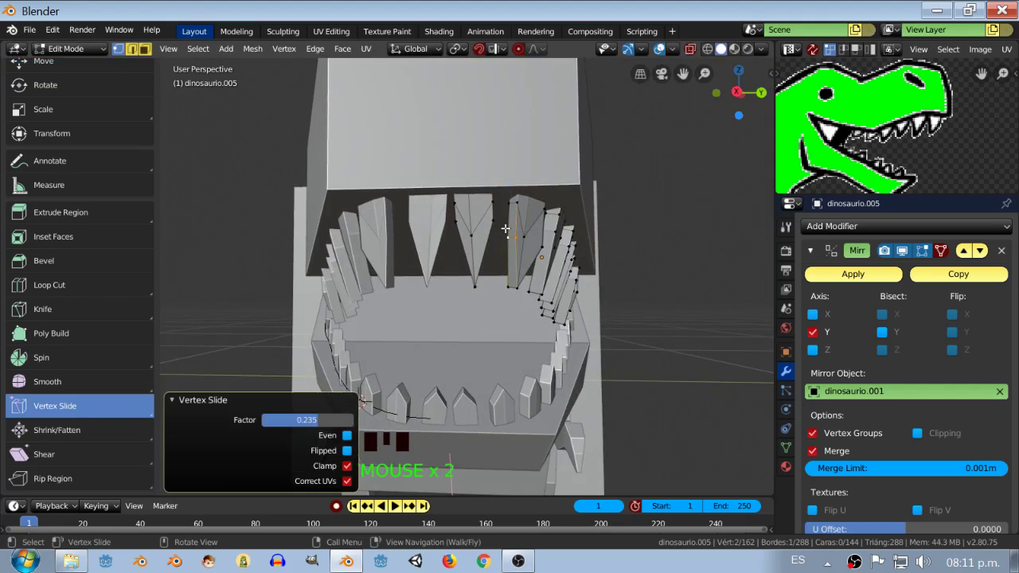
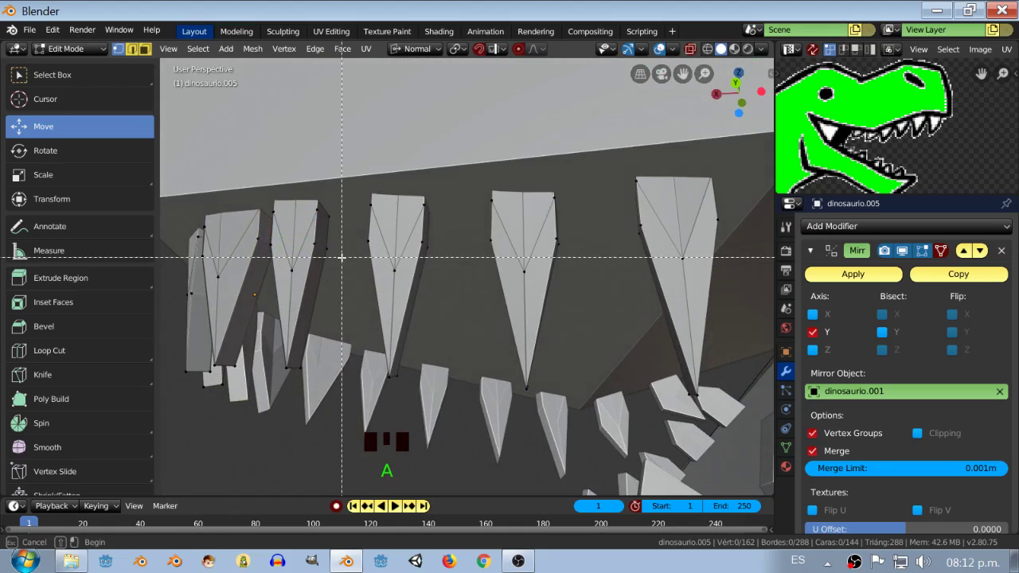
pyautogui.click(107, 100)
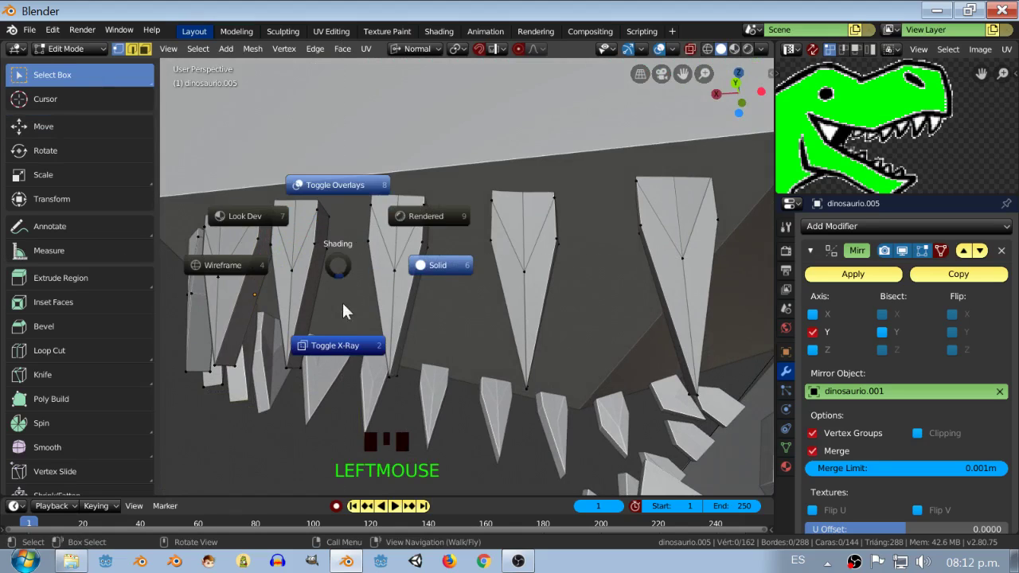
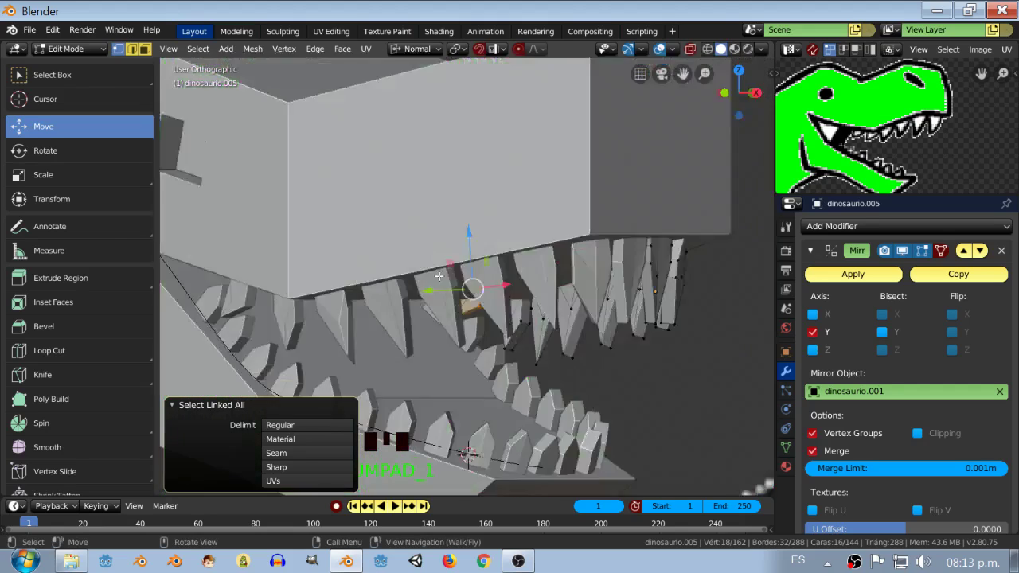
# Switch between back and side orthographic views to see the dinosaur reference drawing behind the head.
pyautogui.press('KP_Decimal')
pyautogui.press('KP_1')
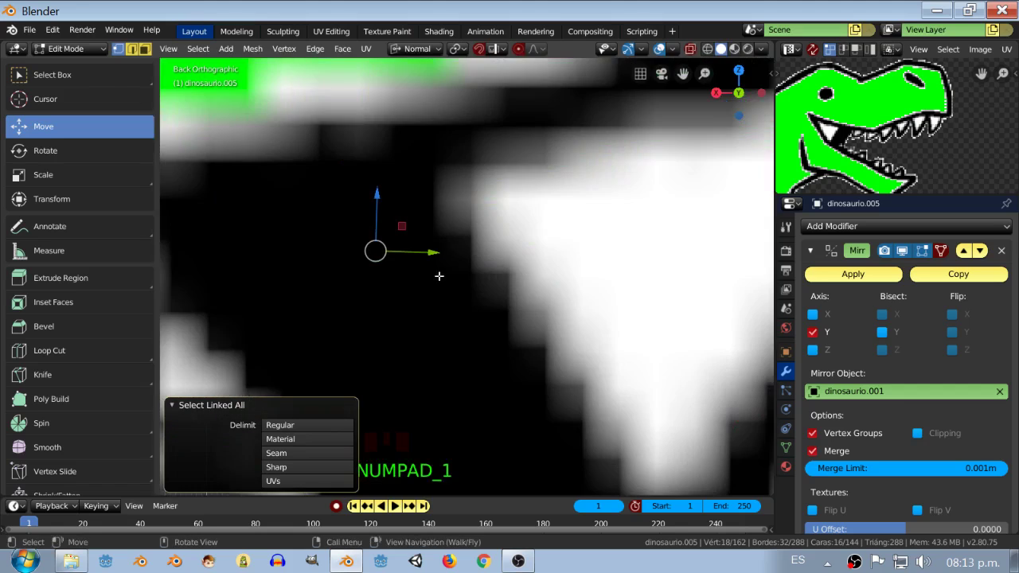
pyautogui.press('KP_3')
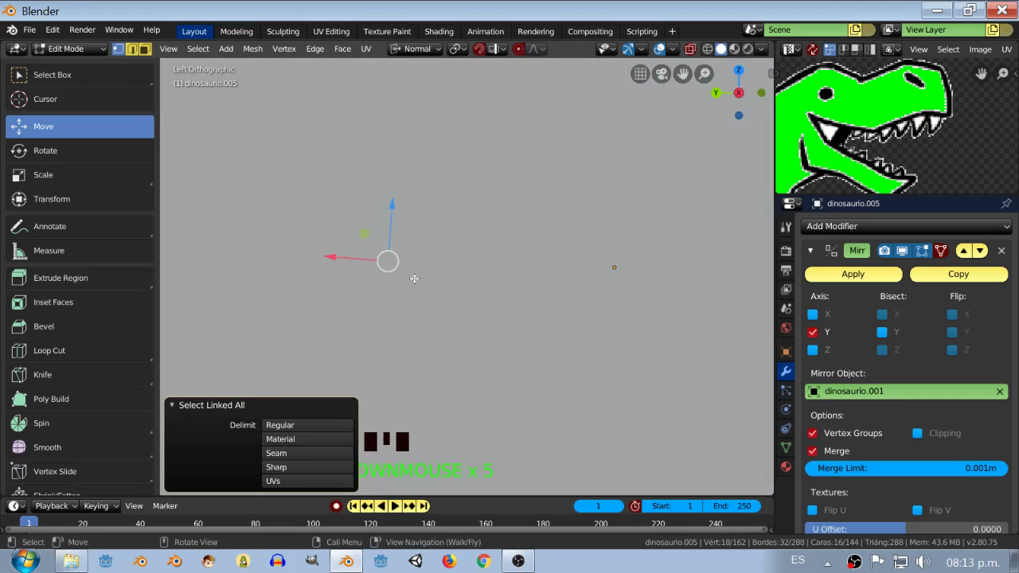
pyautogui.scroll(-3)
pyautogui.scroll(3)
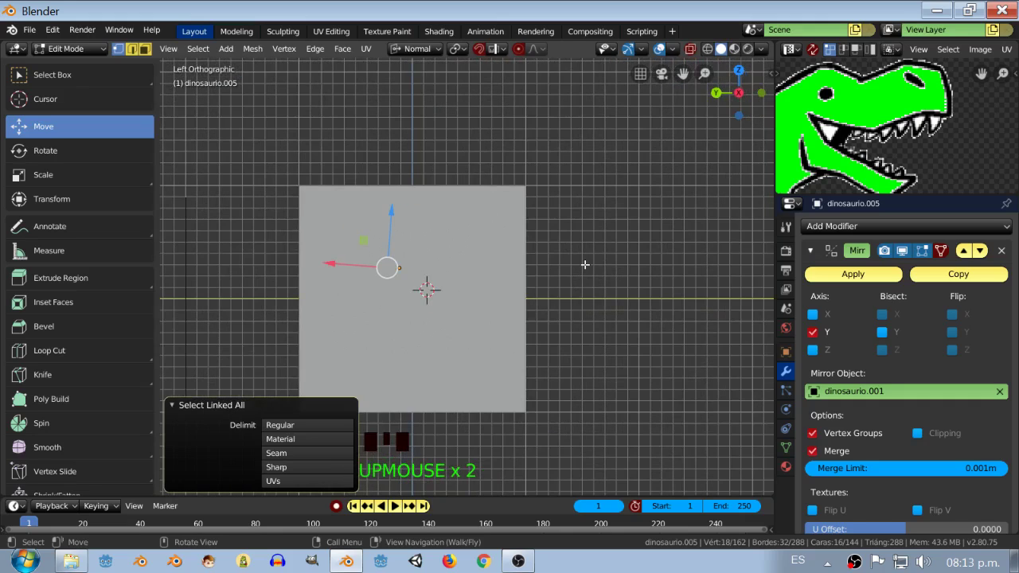
pyautogui.press('KP_1')
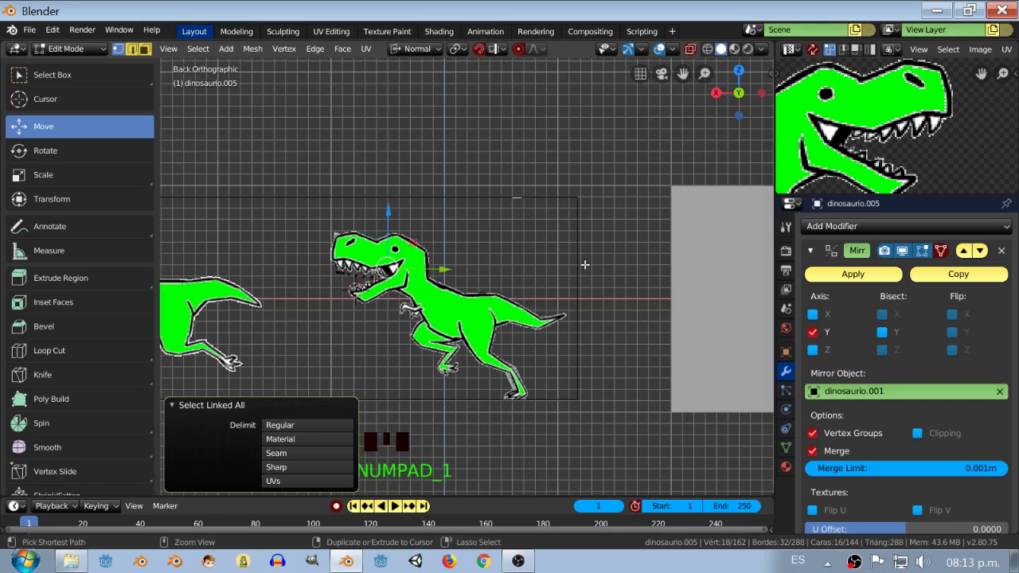
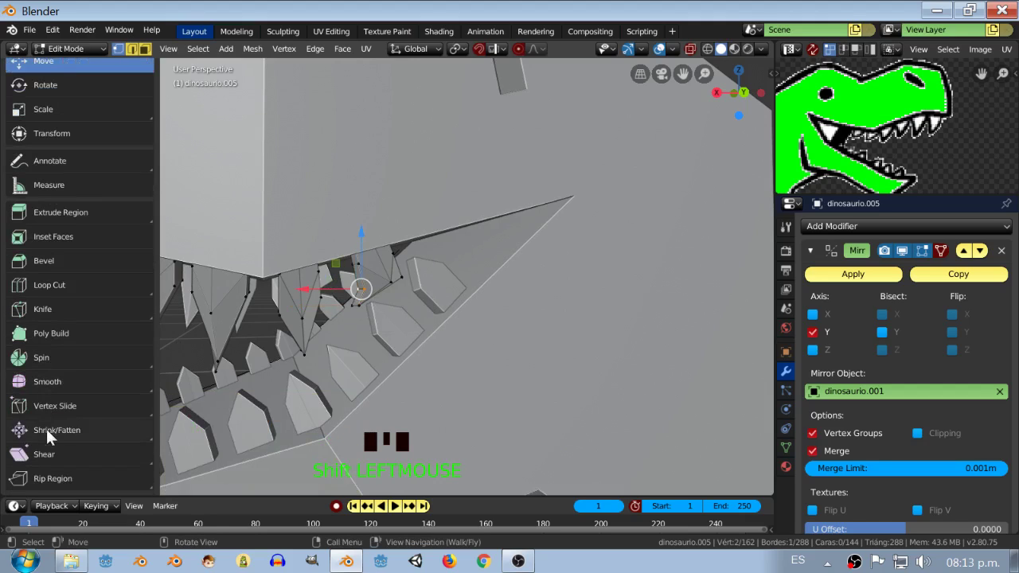
# Slide the corner-of-jaw tooth vertices along their edges to taper the tips.
pyautogui.click(52, 439)
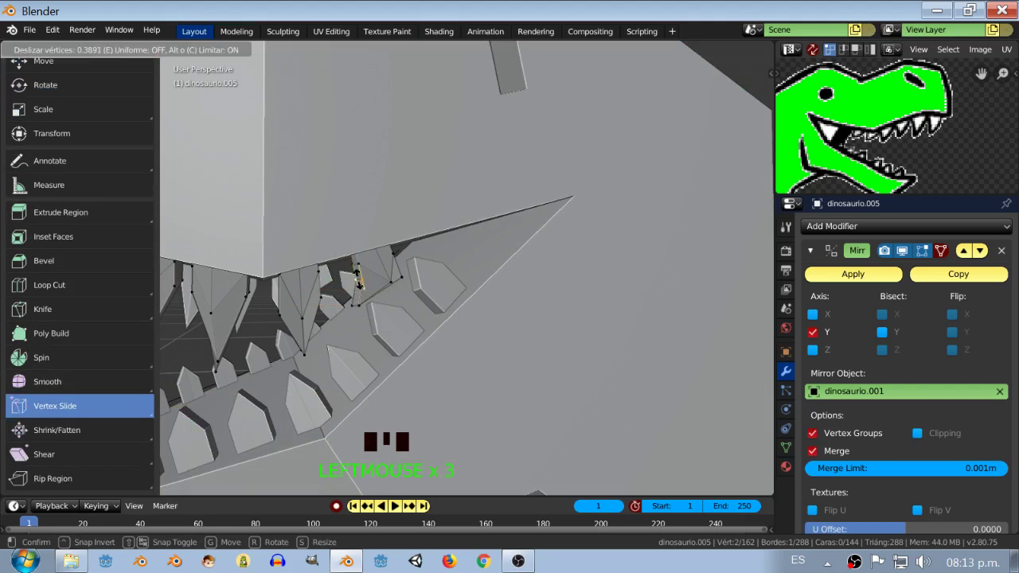
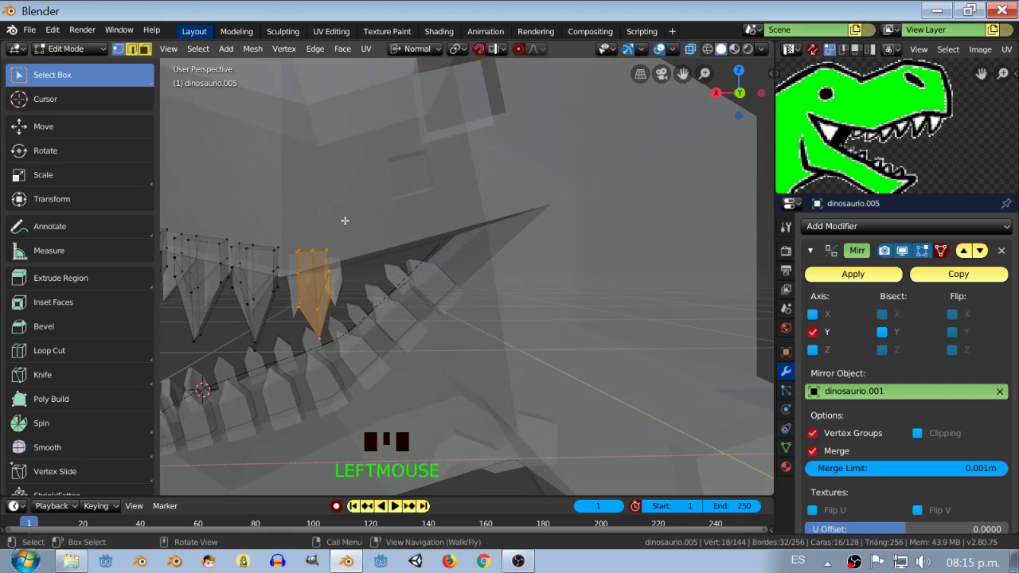
# Duplicate an upper tooth into the corner gap and start rotating it along the jaw line.
pyautogui.press('shift+d')
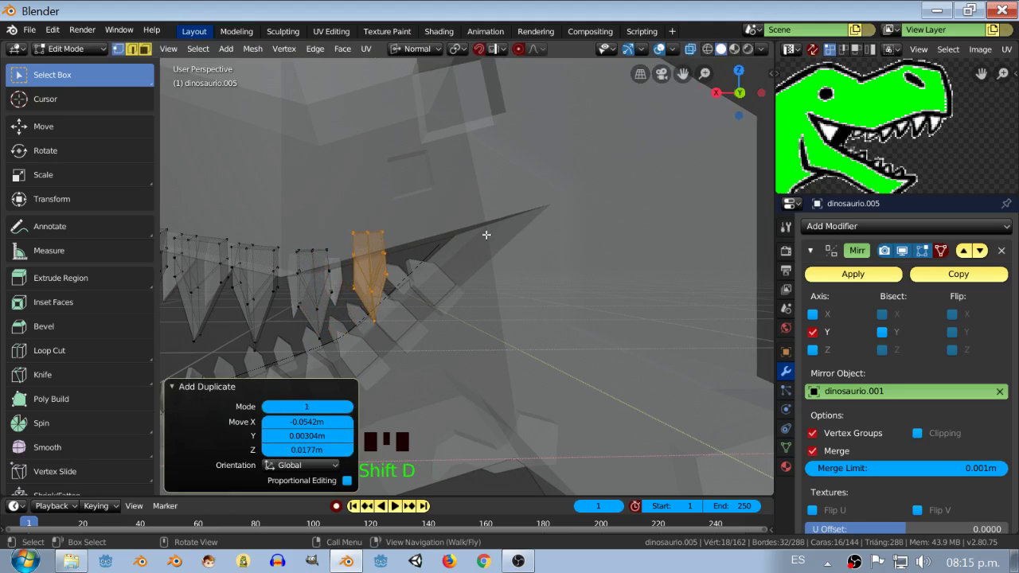
pyautogui.click(92, 154)
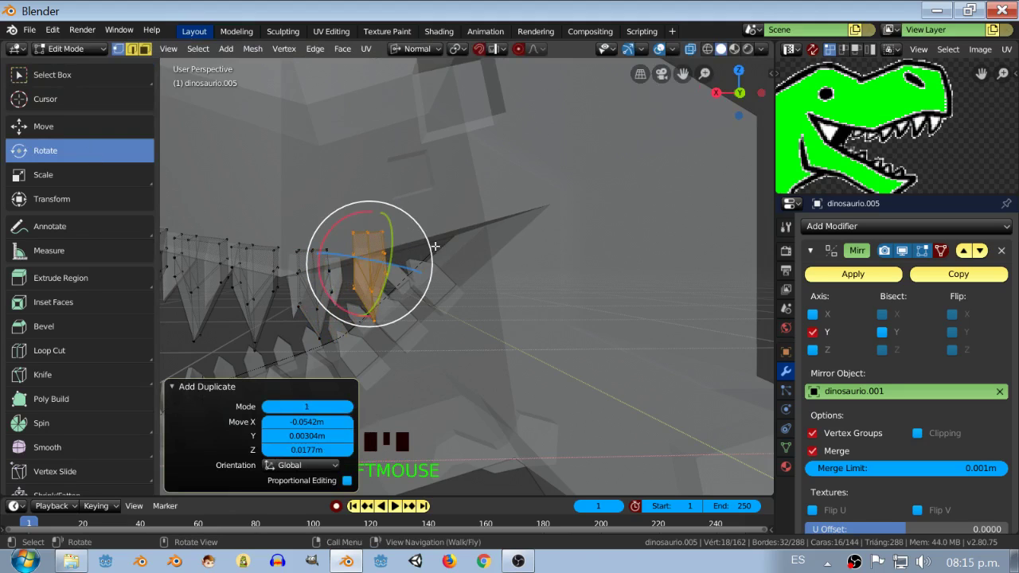
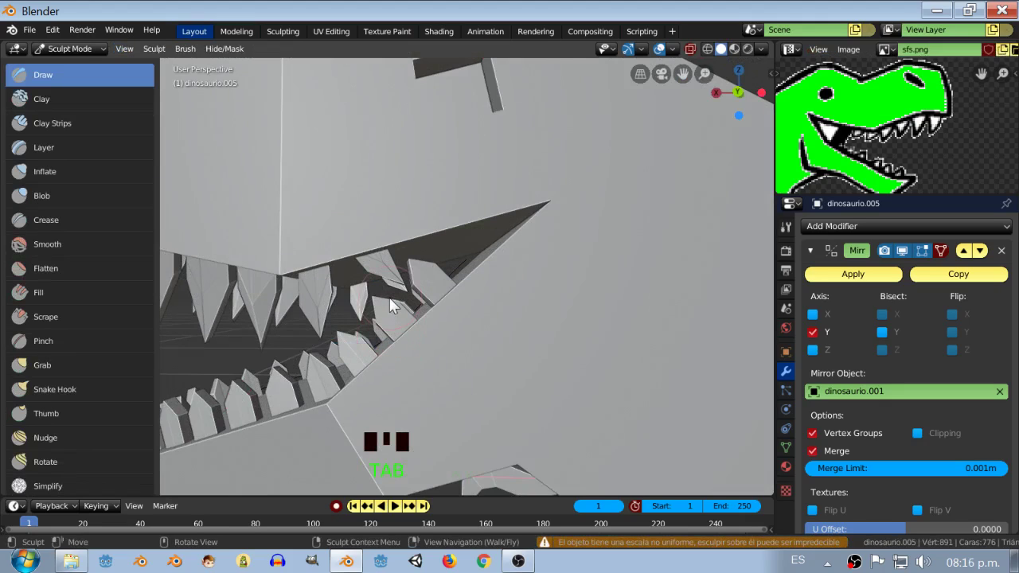
# Leave sculpting for mesh editing and move a selected tooth along the jaw toward the snout.
pyautogui.press('z')
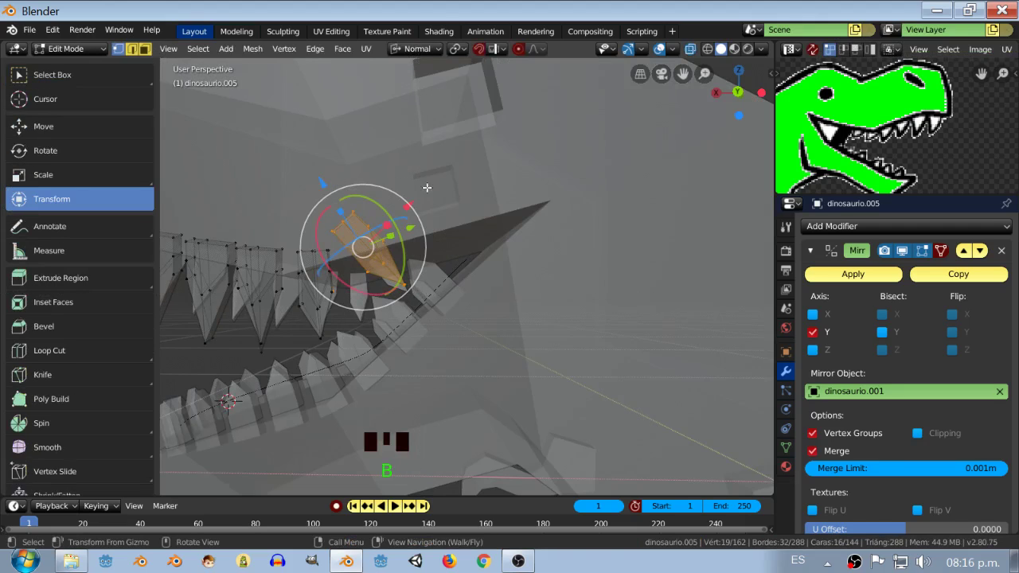
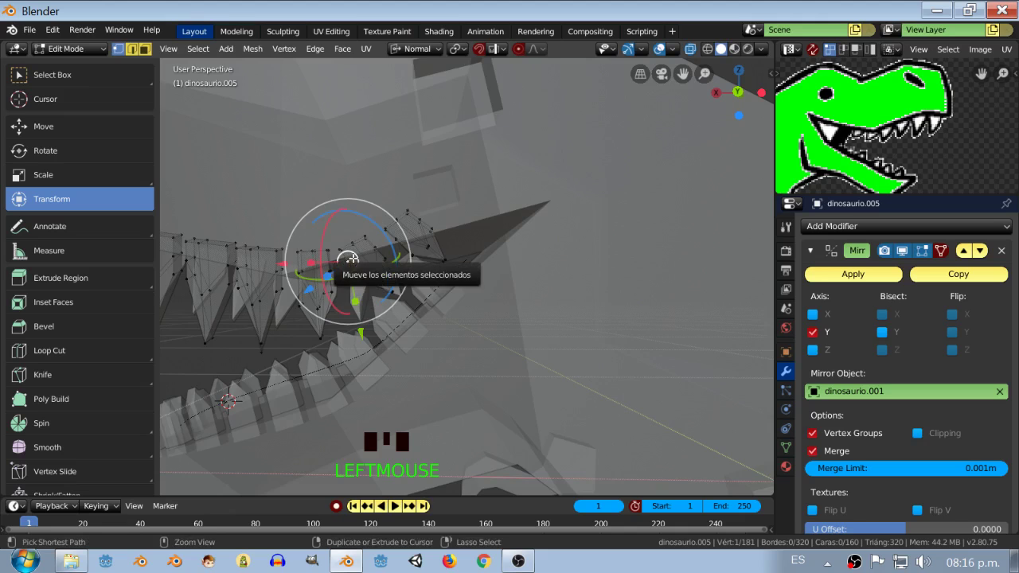
pyautogui.press('ctrl+l')
pyautogui.scroll(3)
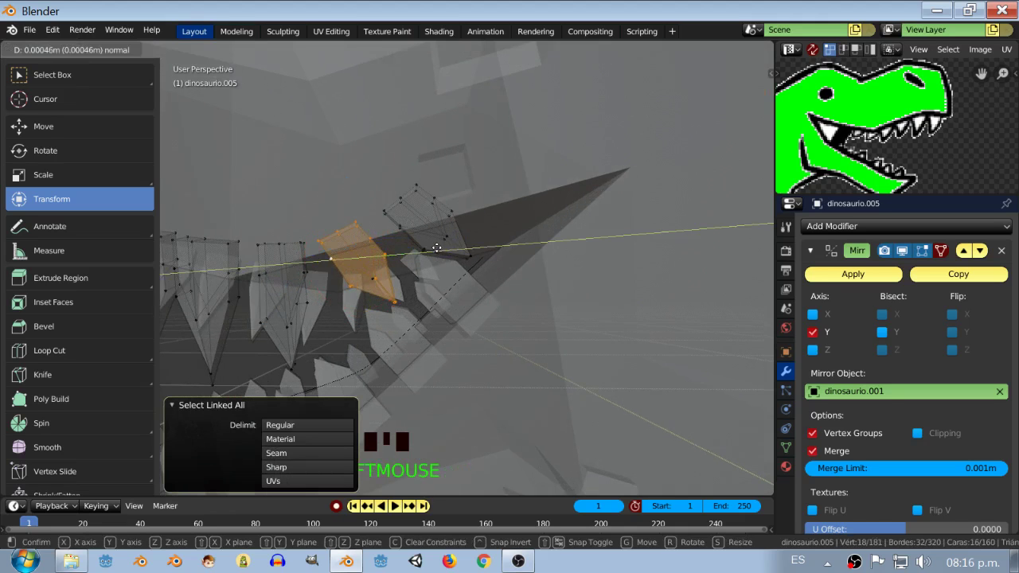
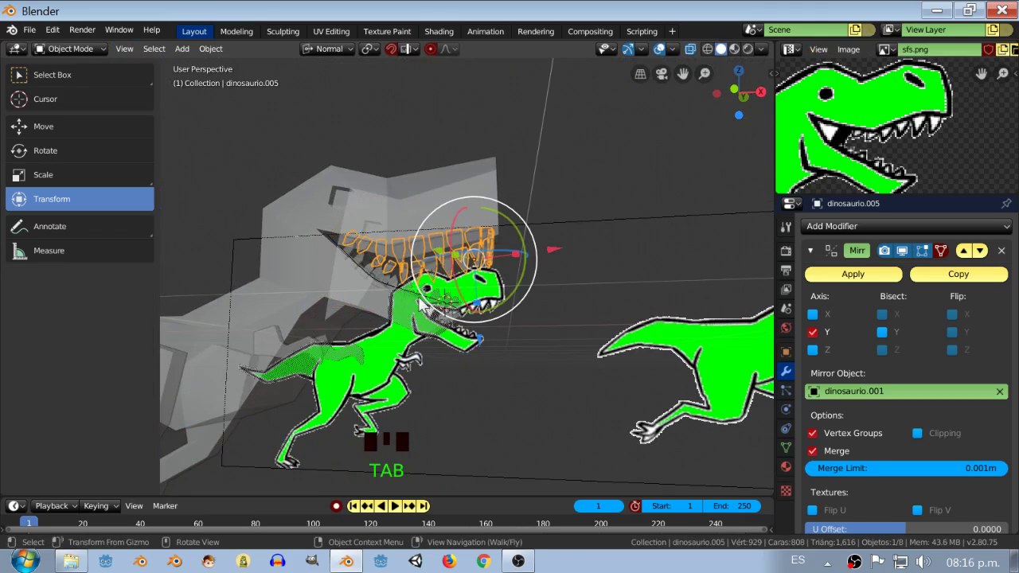
# Orbit and zoom into the open mouth to inspect the upper and lower fang rows.
pyautogui.scroll(-3)
pyautogui.middleClick(423, 322)
pyautogui.press('a')
pyautogui.scroll(3)
pyautogui.moveTo(460, 311); pyautogui.dragTo(520, 319)
pyautogui.scroll(3)
pyautogui.scroll(-3)
pyautogui.moveTo(338, 306); pyautogui.dragTo(399, 286)
pyautogui.scroll(-3)
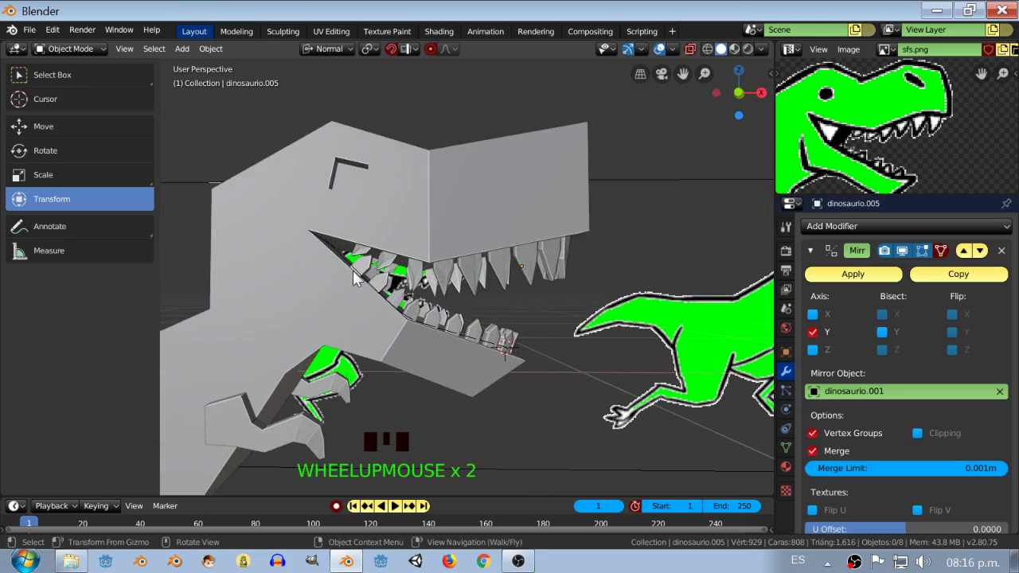
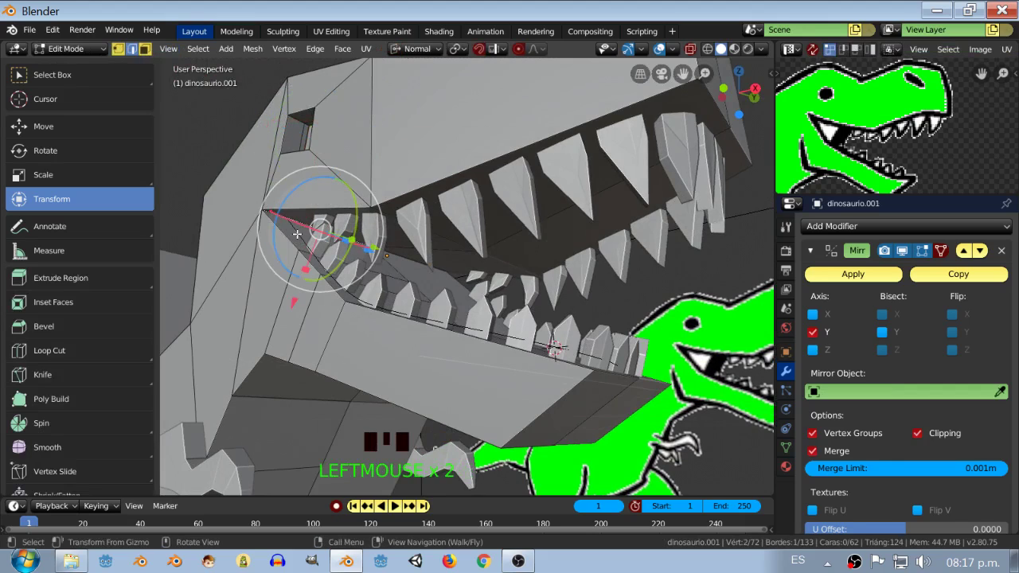
# In the front X-ray view, fix the mouth-corner vertex, then select the eye-socket vertices to move onto the drawing.
pyautogui.press('KP_1')
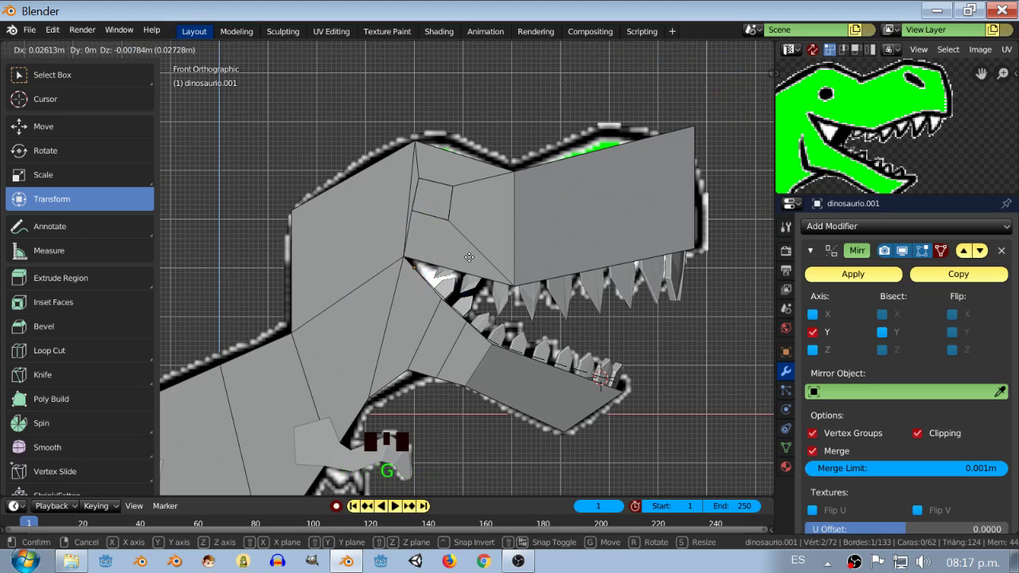
pyautogui.click(121, 55)
pyautogui.press('z')
pyautogui.click(96, 83)
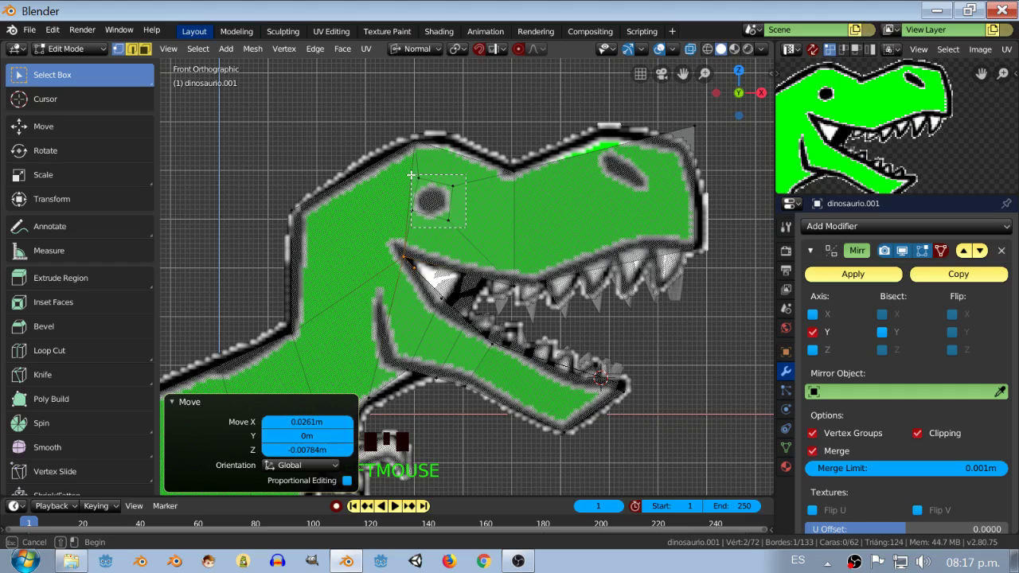
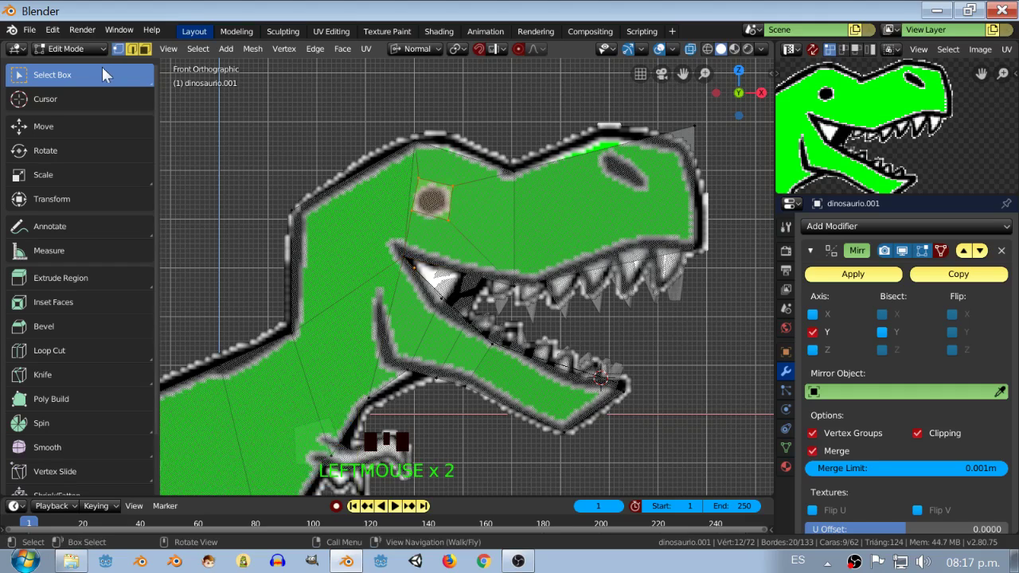
pyautogui.click(73, 124)
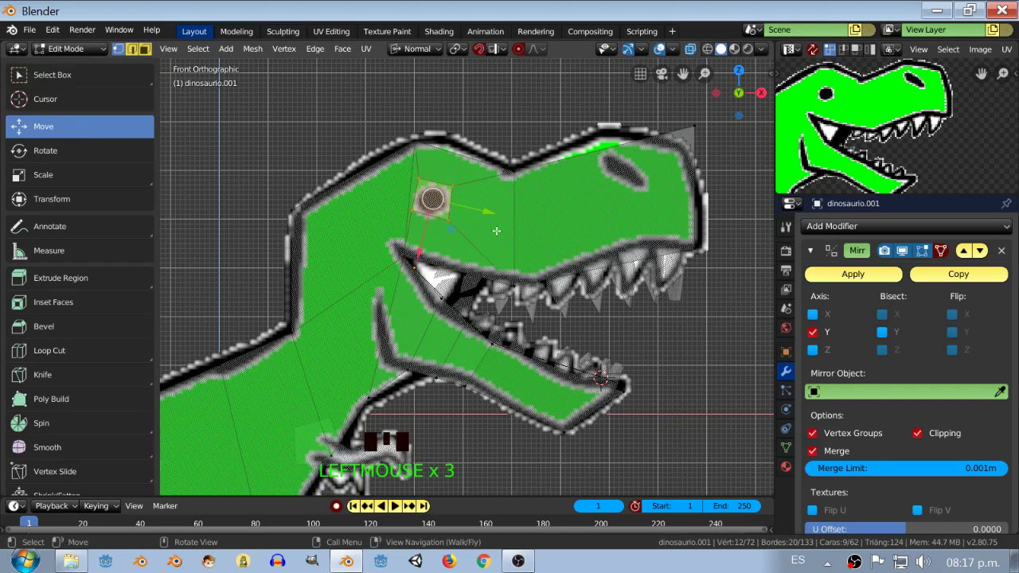
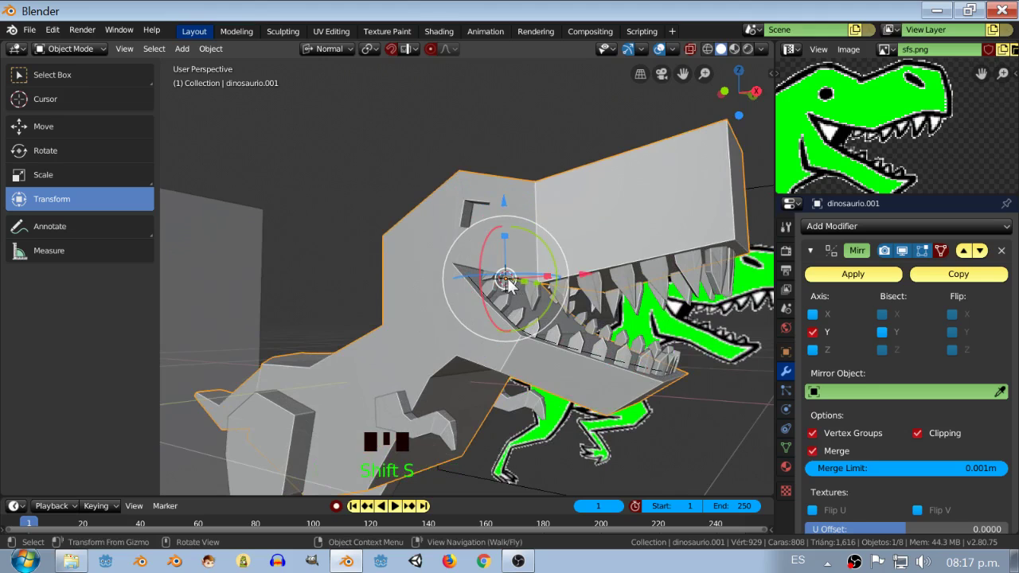
# Add a new 2 m mesh plane at the T-rex head.
pyautogui.moveTo(512, 284); pyautogui.dragTo(545, 155)
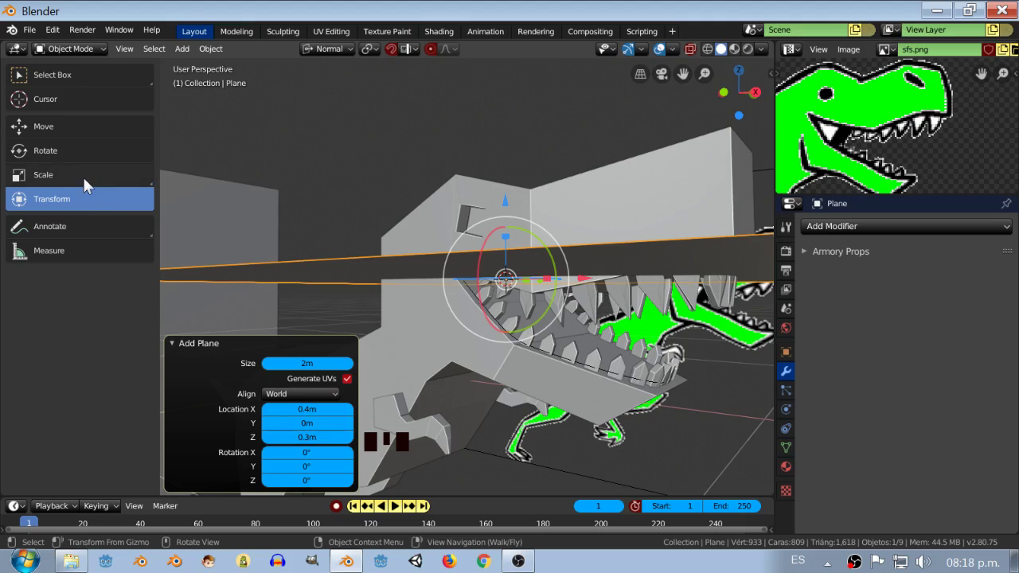
# Rotate the new plane 90° so it stands upright.
pyautogui.click(68, 153)
pyautogui.click(486, 257)
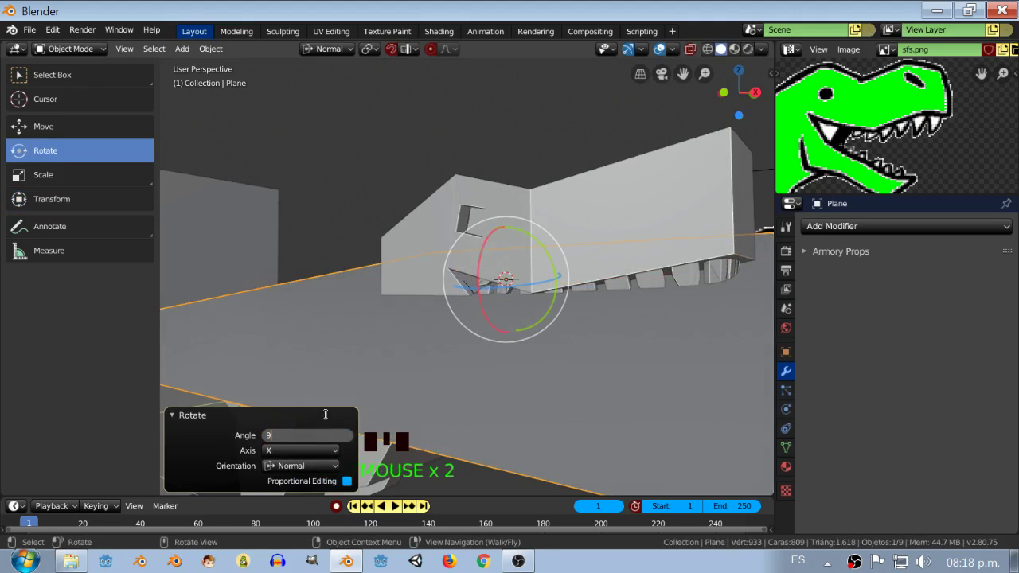
pyautogui.moveTo(332, 420); pyautogui.dragTo(523, 314)
pyautogui.scroll(-3)
# Scale the plane down to about 0.12, a small eye-sized square.
pyautogui.click(65, 183)
pyautogui.click(542, 351)
pyautogui.click(492, 278)
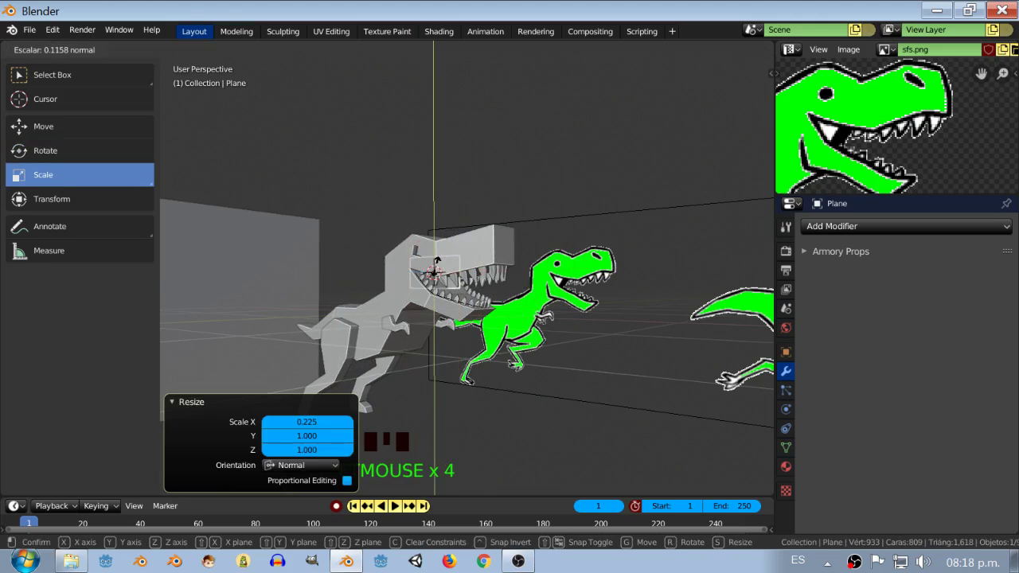
pyautogui.scroll(3)
pyautogui.click(538, 282)
pyautogui.moveTo(529, 286); pyautogui.dragTo(90, 139)
pyautogui.click(89, 139)
# Move the small plane onto the eye socket in front view.
pyautogui.click(465, 302)
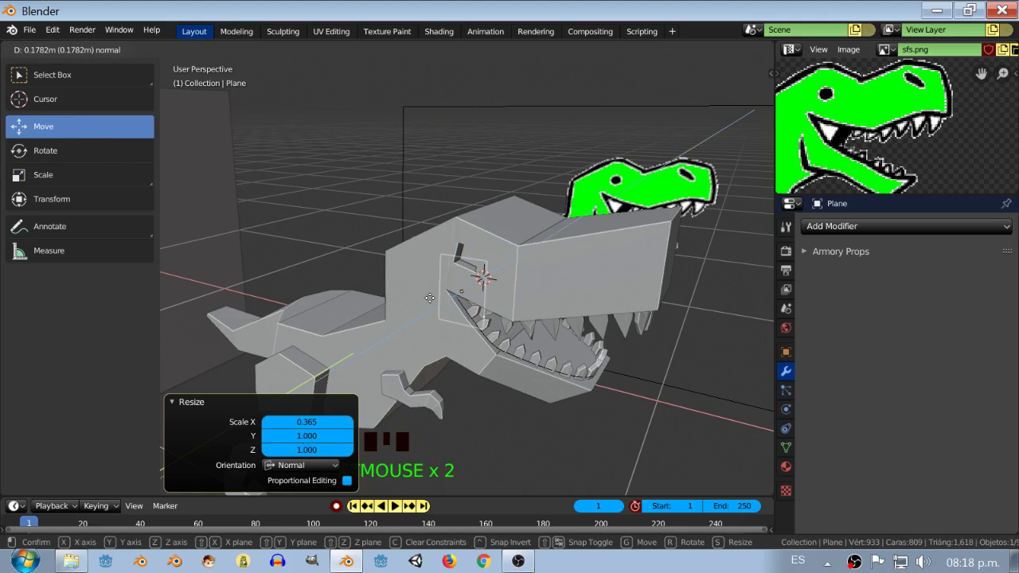
pyautogui.moveTo(538, 307); pyautogui.dragTo(452, 273)
pyautogui.scroll(3)
pyautogui.moveTo(569, 276); pyautogui.dragTo(477, 256)
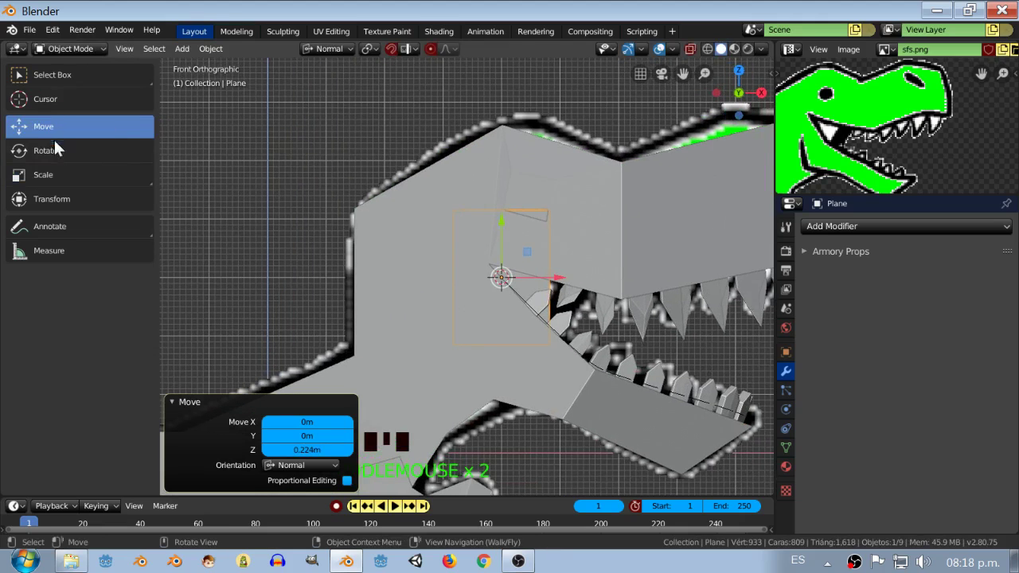
# Rotate the eye plane and shrink it a bit more to fit the socket.
pyautogui.click(67, 159)
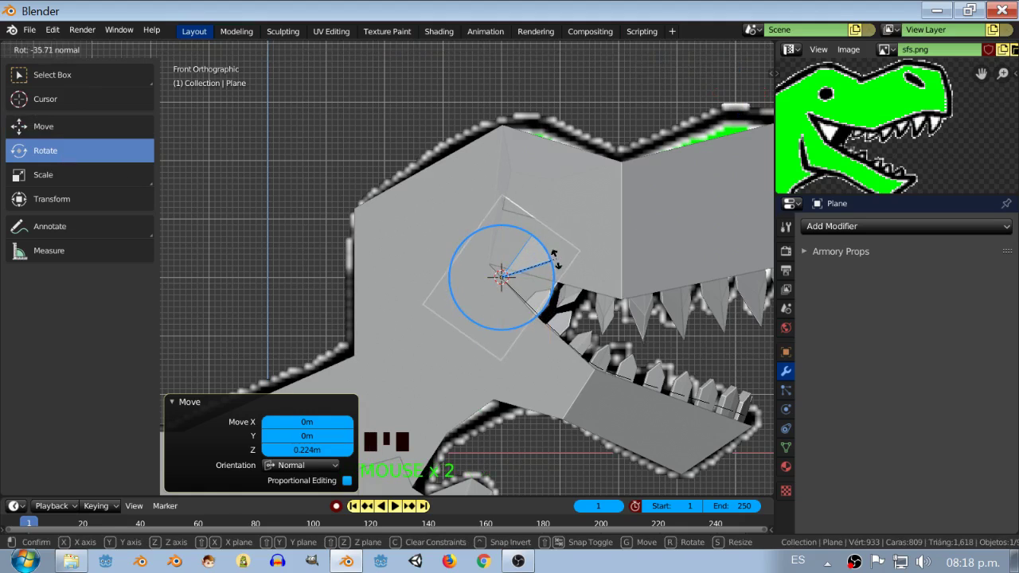
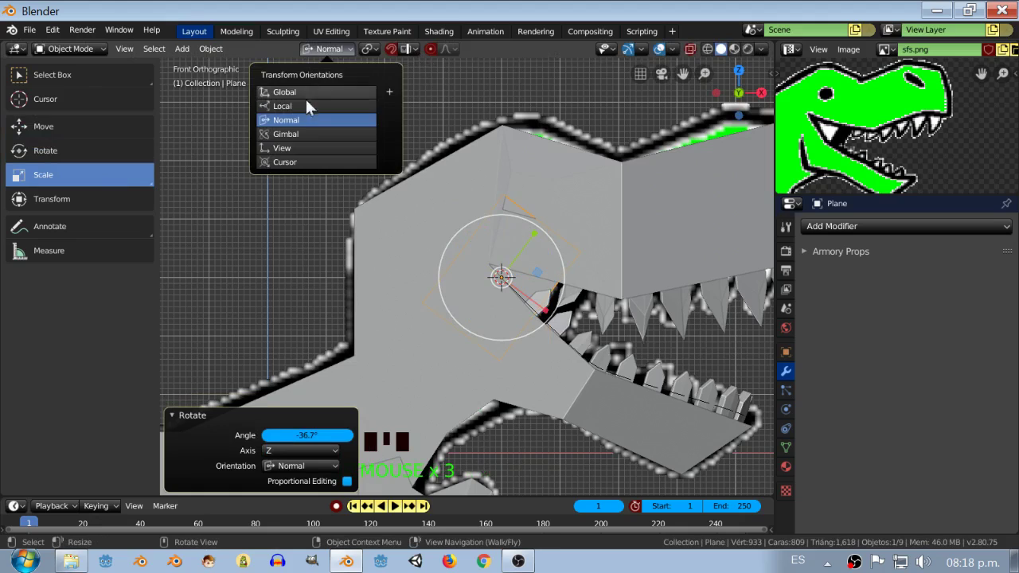
pyautogui.moveTo(312, 121); pyautogui.dragTo(538, 242)
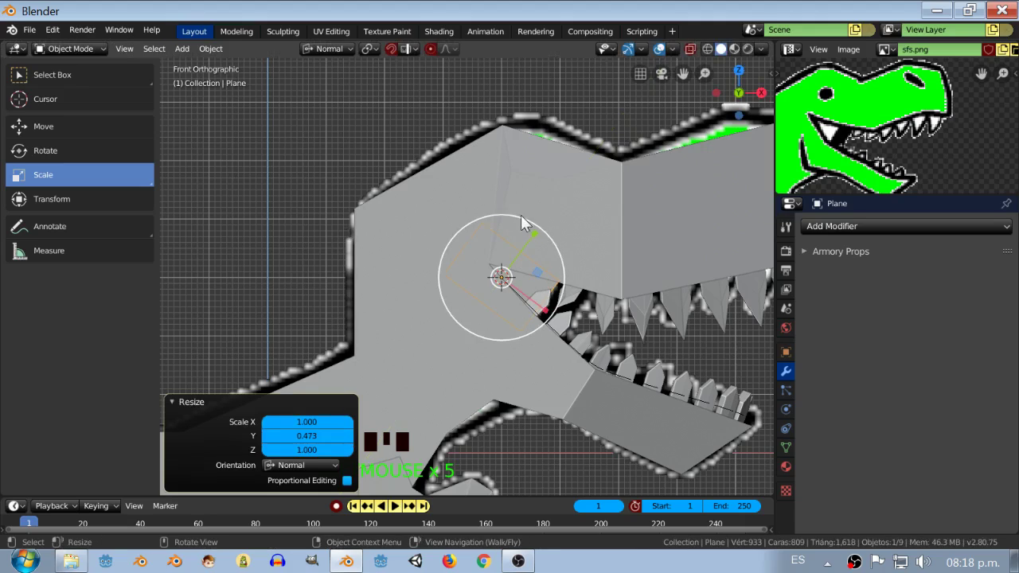
pyautogui.moveTo(79, 215); pyautogui.dragTo(556, 259)
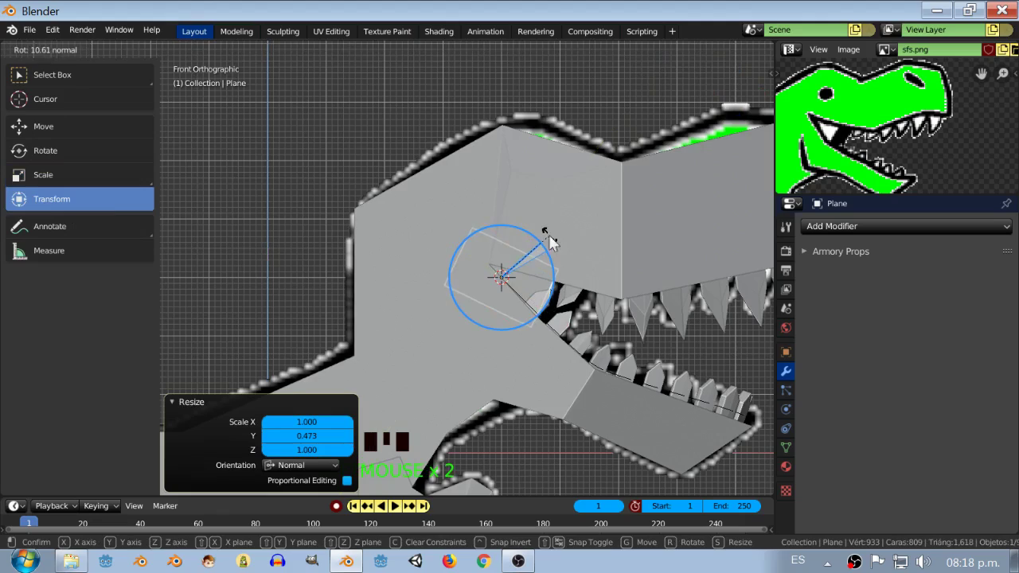
# Tilt the plane about 10° to match the socket angle and reposition it against the head.
pyautogui.moveTo(608, 257); pyautogui.dragTo(373, 307)
pyautogui.click(374, 307)
pyautogui.click(440, 331)
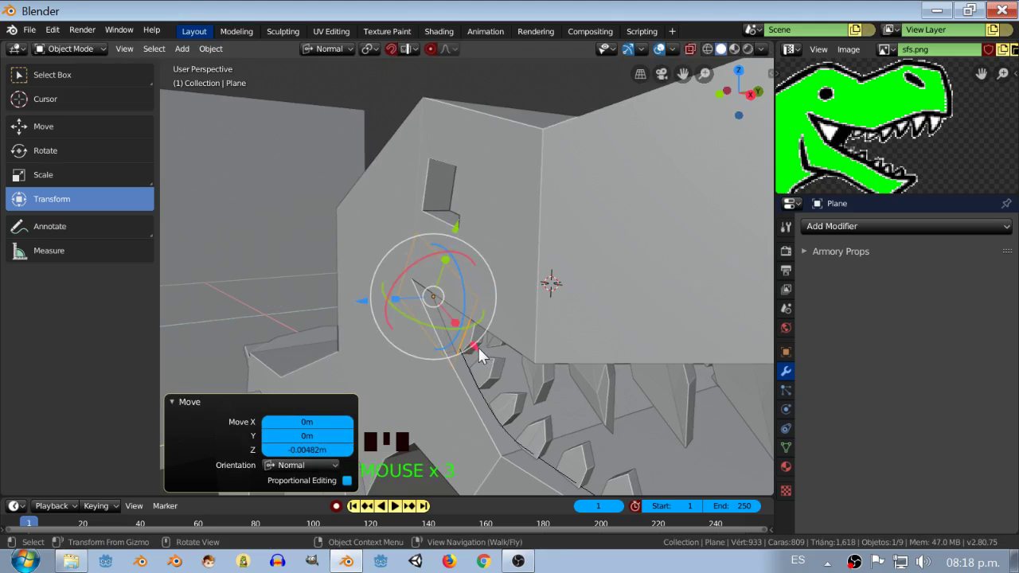
# Inspect the eye plane against the head and bring up the Add Modifier list for a Mirror.
pyautogui.moveTo(472, 356); pyautogui.dragTo(598, 343)
pyautogui.scroll(-3)
pyautogui.press('a')
pyautogui.moveTo(609, 335); pyautogui.dragTo(582, 328)
pyautogui.scroll(-3)
pyautogui.moveTo(575, 324); pyautogui.dragTo(427, 277)
pyautogui.click(427, 277)
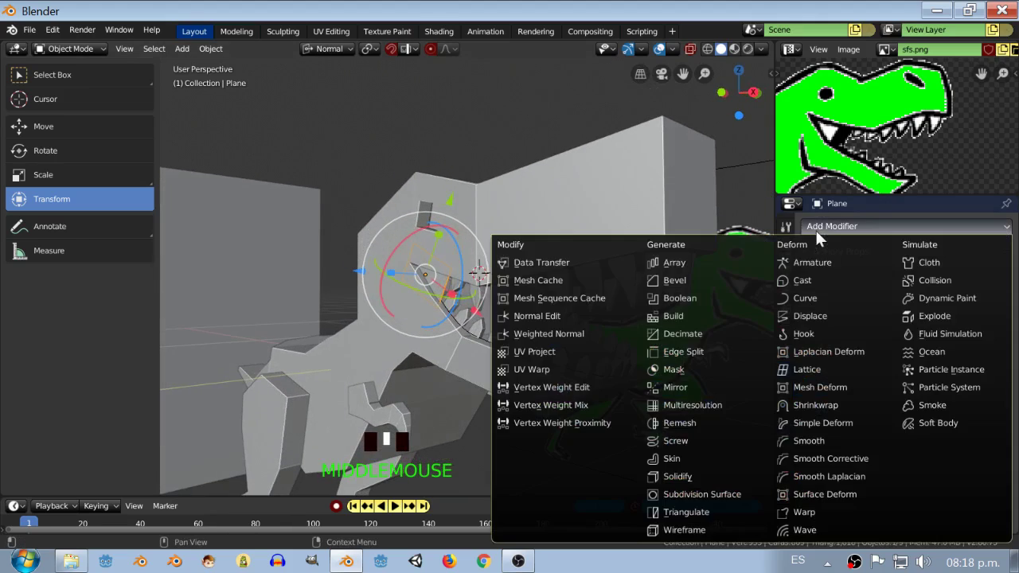